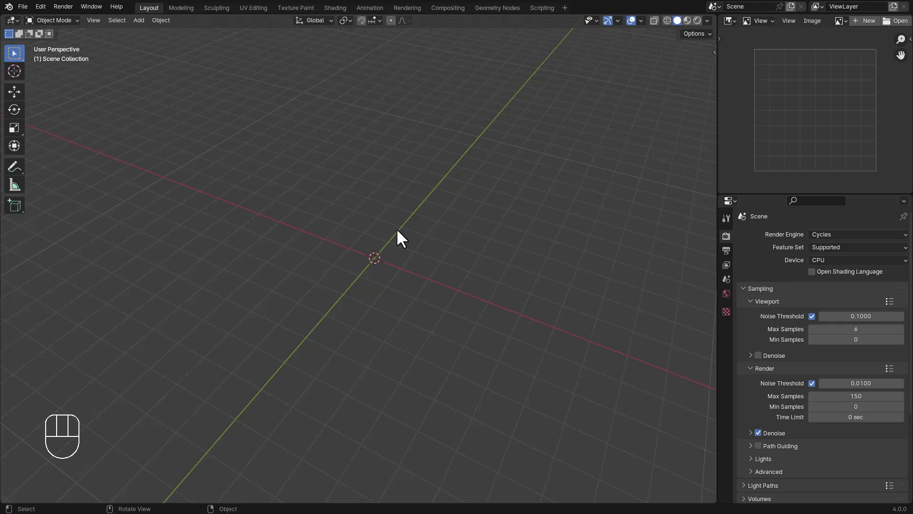
Step: Add a cube and stretch it into a longer block for the mattress
{"action": "middle_click", "coordinate": [388, 228]}
{"action": "key", "text": "shift+a"}
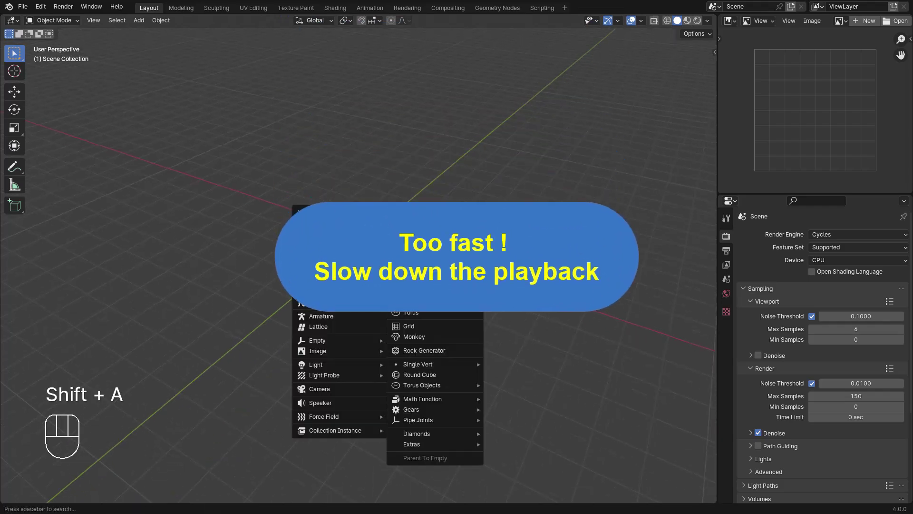
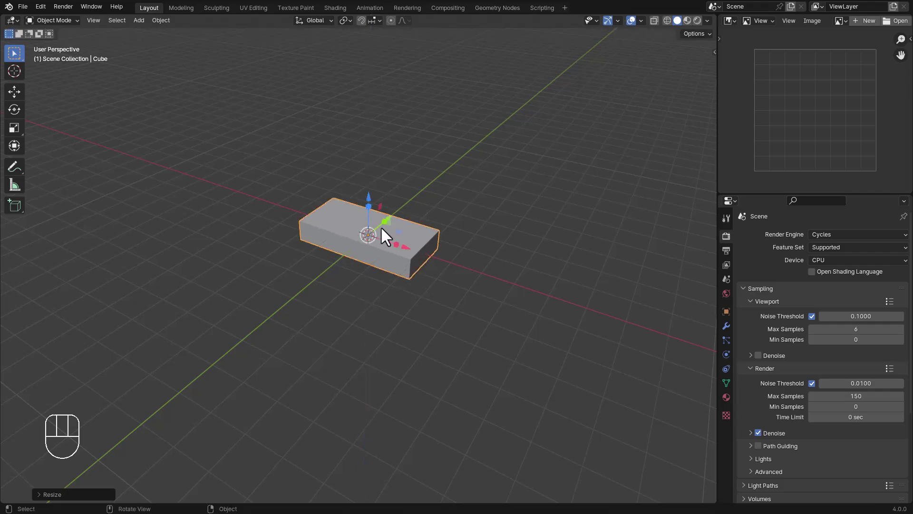
{"action": "left_click", "coordinate": [393, 226]}
{"action": "left_click_drag", "start_coordinate": [393, 225], "coordinate": [385, 238]}
{"action": "left_click_drag", "start_coordinate": [385, 238], "coordinate": [365, 234]}
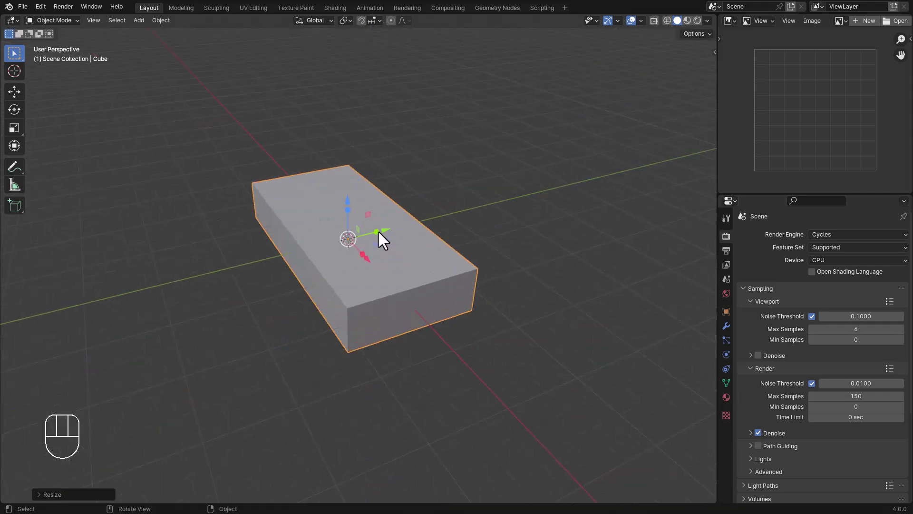
{"action": "key", "text": "s"}
{"action": "middle_click", "coordinate": [419, 254]}
{"action": "key", "text": "ctrl+a"}
Step: Scale the block into a flat slab and enter Edit Mode on its mesh
{"action": "left_click_drag", "start_coordinate": [370, 269], "coordinate": [368, 264]}
{"action": "key", "text": "s"}
{"action": "key", "text": "ctrl+a"}
{"action": "left_click_drag", "start_coordinate": [371, 266], "coordinate": [396, 261]}
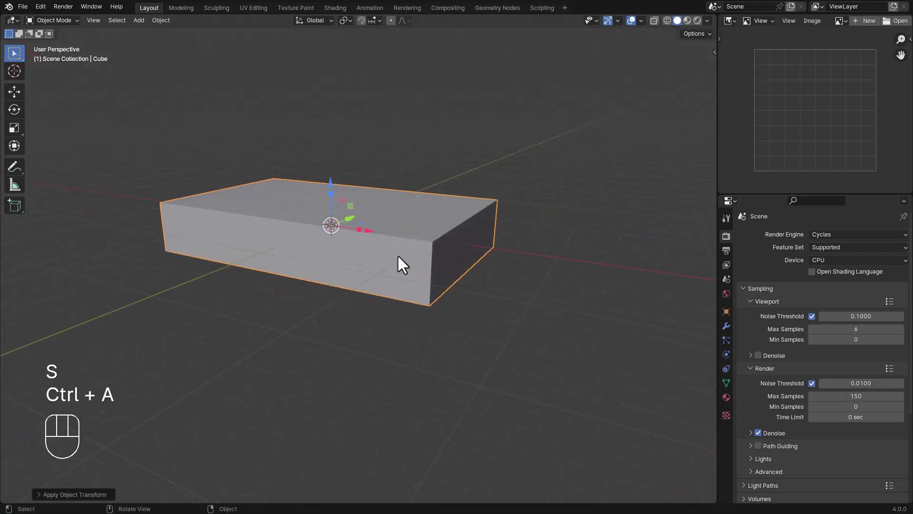
{"action": "left_click_drag", "start_coordinate": [415, 258], "coordinate": [438, 234]}
{"action": "key", "text": "Tab"}
{"action": "middle_click", "coordinate": [337, 225]}
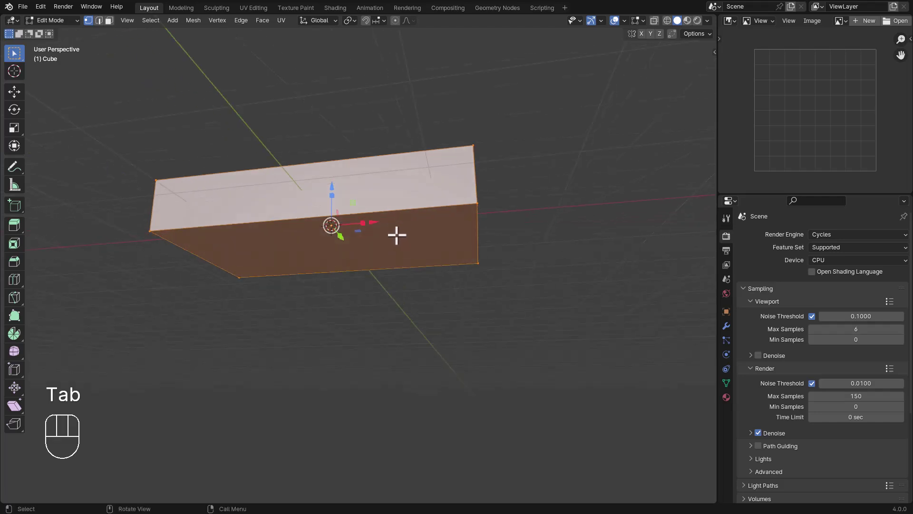
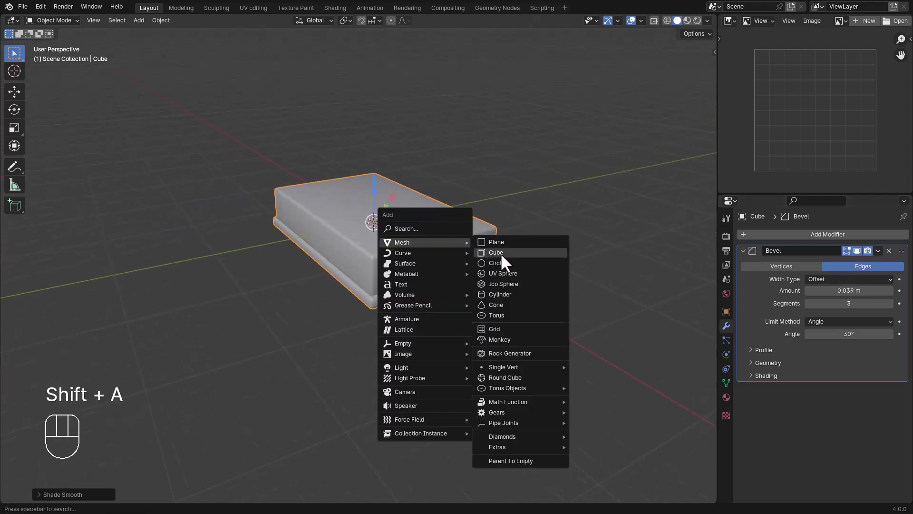
Step: Add a plane and rotate it 90° so it stands upright beside the mattress
{"action": "left_click_drag", "start_coordinate": [404, 247], "coordinate": [537, 324]}
{"action": "key", "text": "ctrl+a"}
{"action": "key", "text": "r"}
{"action": "key", "text": "KP_9"}
{"action": "key", "text": "KP_0"}
{"action": "key", "text": "KP_Enter"}
{"action": "left_click", "coordinate": [513, 294]}
{"action": "left_click_drag", "start_coordinate": [403, 312], "coordinate": [368, 313]}
Step: Enter Edit Mode and add vertical loop cuts across the plane
{"action": "key", "text": "Tab"}
{"action": "key", "text": "ctrl+r"}
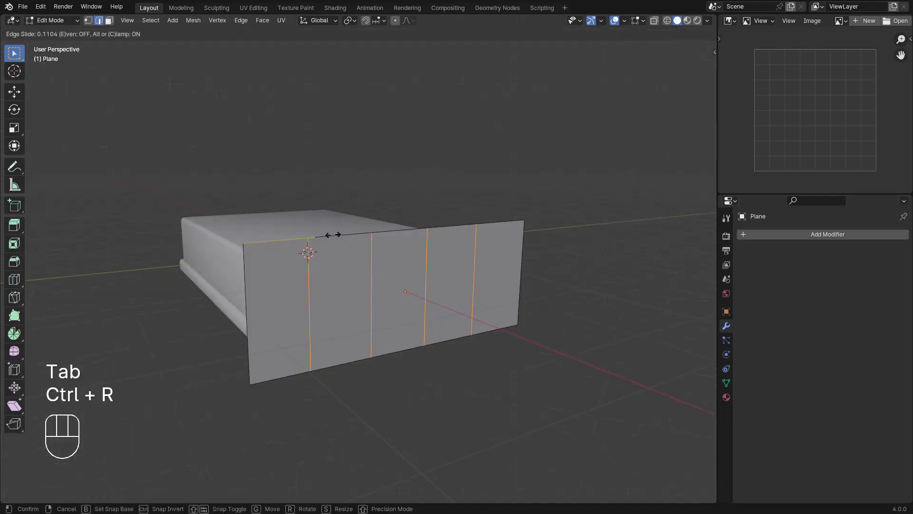
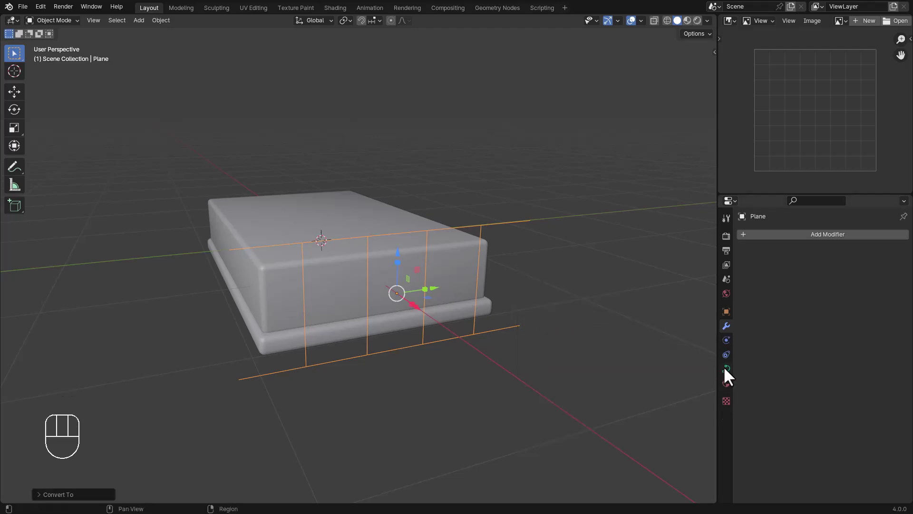
Step: Give the railing curve a round 0.067 m bevel depth in its geometry settings
{"action": "left_click", "coordinate": [788, 411]}
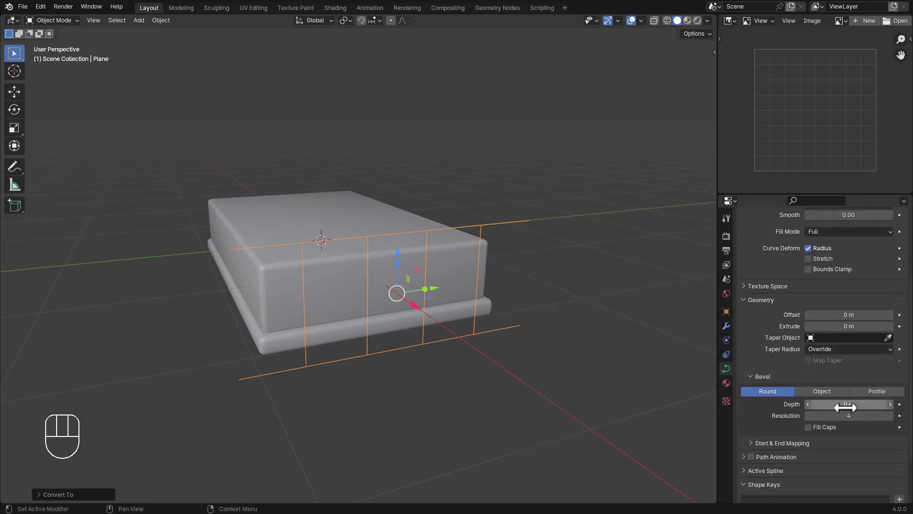
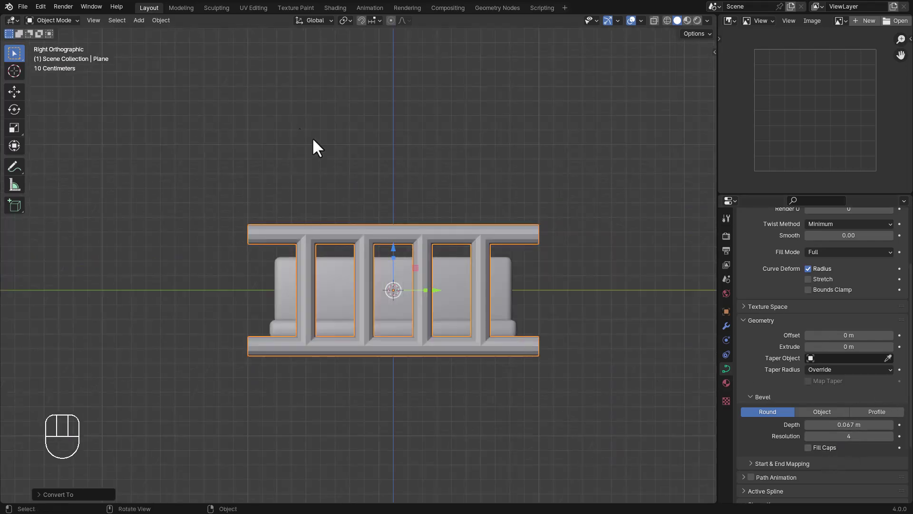
{"action": "left_click_drag", "start_coordinate": [477, 253], "coordinate": [495, 256]}
{"action": "key", "text": "Tab"}
{"action": "key", "text": "Tab"}
{"action": "left_click_drag", "start_coordinate": [487, 269], "coordinate": [459, 272]}
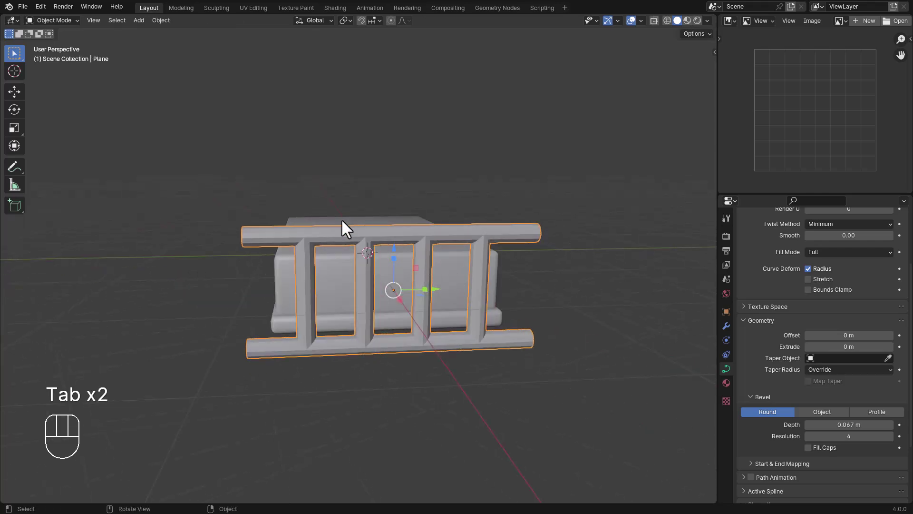
{"action": "left_click_drag", "start_coordinate": [398, 237], "coordinate": [373, 200]}
Step: Orbit around the tubular headboard to check it and bring up the Add menu
{"action": "left_click_drag", "start_coordinate": [380, 240], "coordinate": [406, 243]}
{"action": "key", "text": "ctrl+1"}
{"action": "left_click_drag", "start_coordinate": [427, 269], "coordinate": [444, 270]}
{"action": "left_click_drag", "start_coordinate": [325, 237], "coordinate": [360, 240]}
{"action": "left_click_drag", "start_coordinate": [539, 290], "coordinate": [499, 287]}
{"action": "left_click_drag", "start_coordinate": [499, 287], "coordinate": [432, 275]}
{"action": "key", "text": "shift+a"}
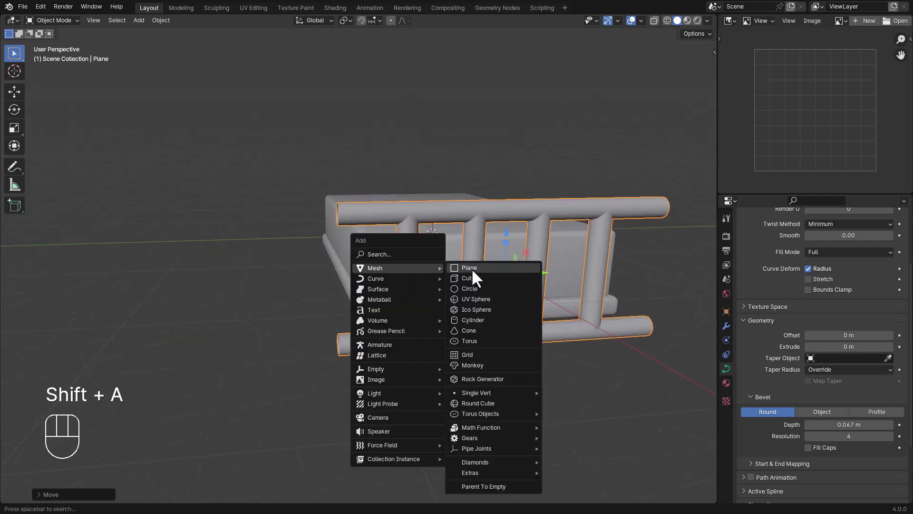
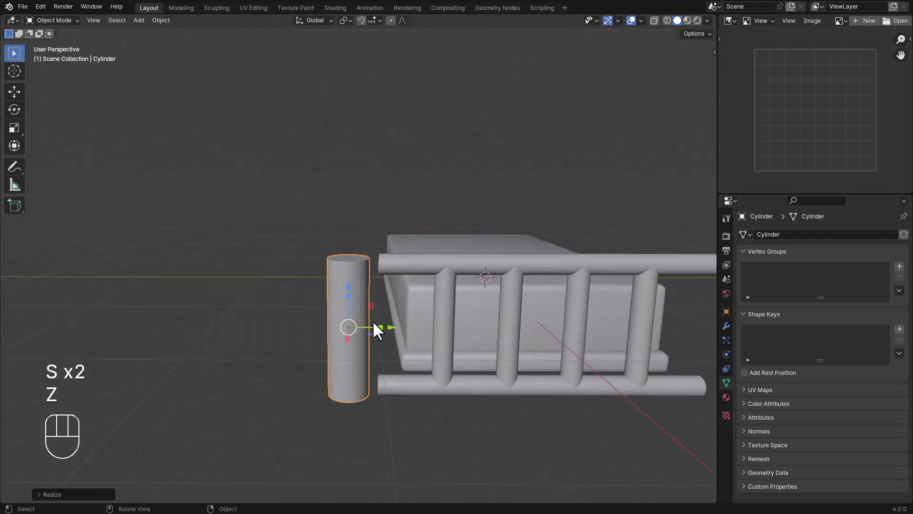
Step: Move the cylinder post into place at the railing's corner from top view
{"action": "key", "text": "g"}
{"action": "key", "text": "shift+z"}
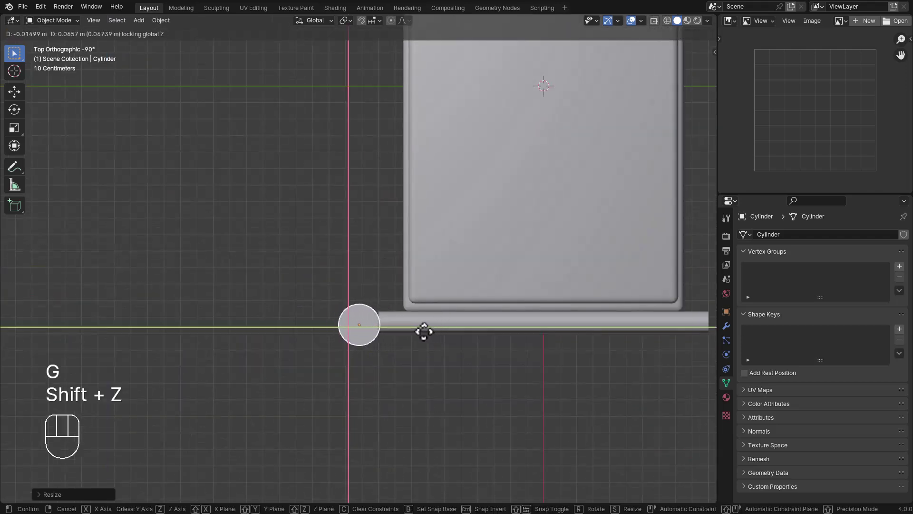
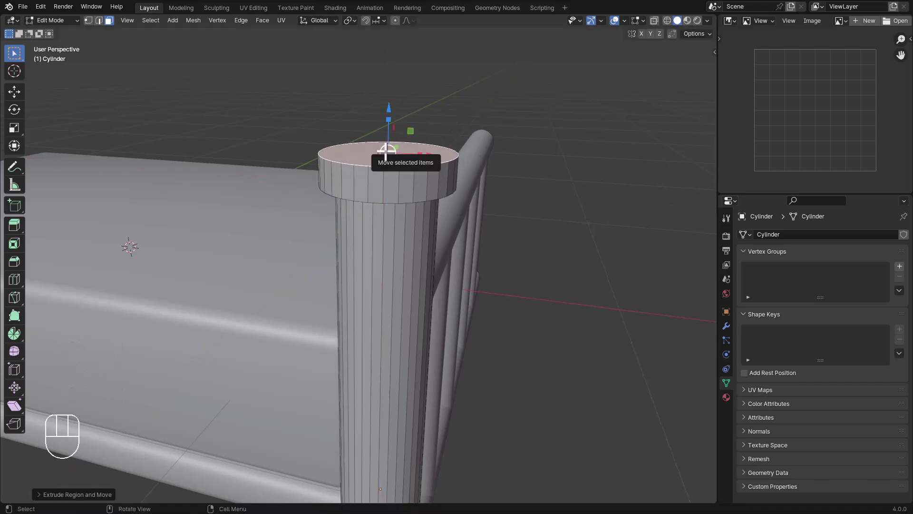
Step: Add a UV sphere in Edit Mode and scale it into a ball on the post's rim
{"action": "key", "text": "shift+s"}
{"action": "key", "text": "shift+a"}
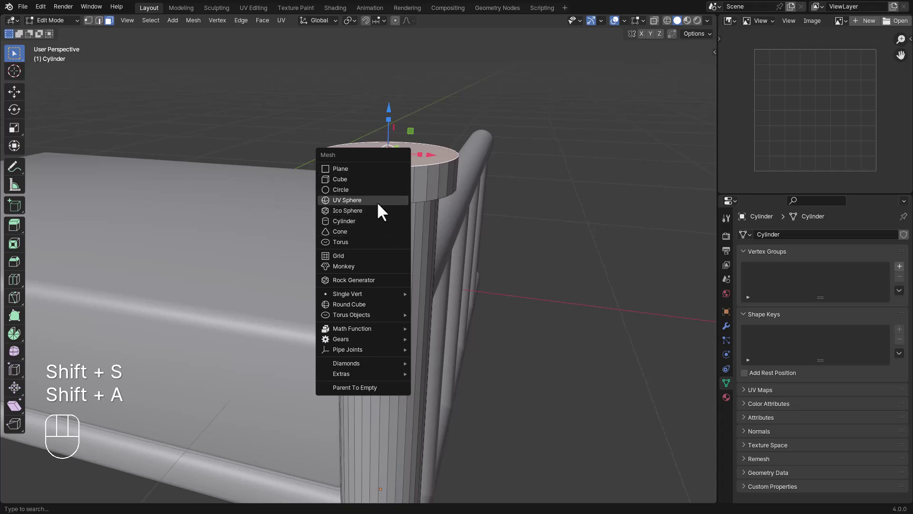
{"action": "key", "text": "s"}
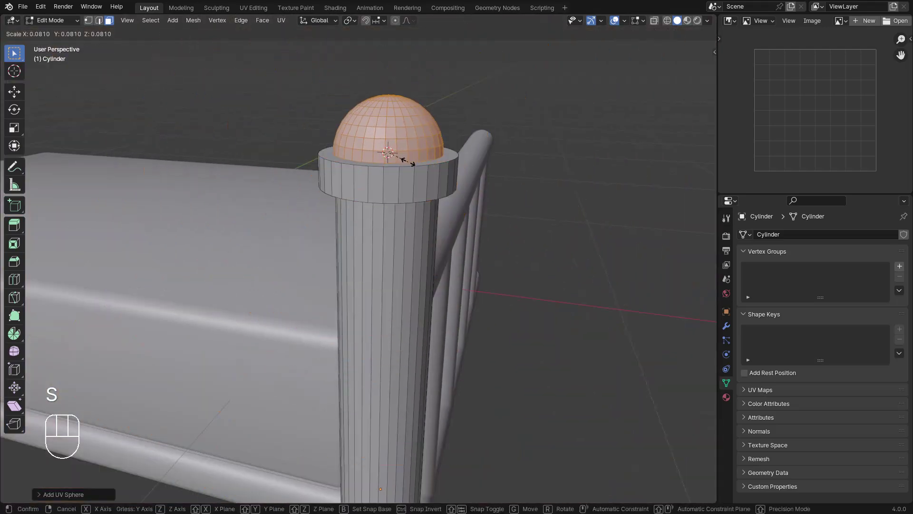
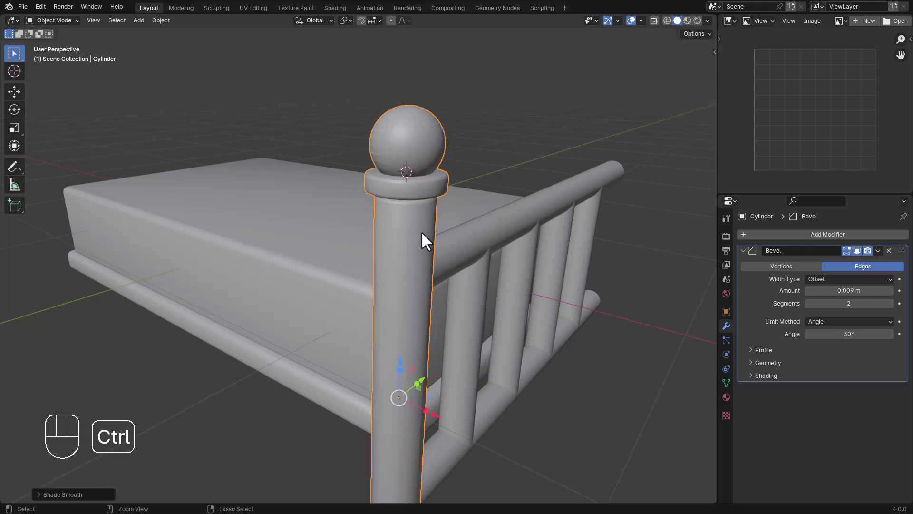
Step: Add a Subdivision Surface modifier and loop cuts to keep the post's rim crisp
{"action": "key", "text": "ctrl+1"}
{"action": "middle_click", "coordinate": [428, 235]}
{"action": "key", "text": "Tab"}
{"action": "key", "text": "ctrl+r"}
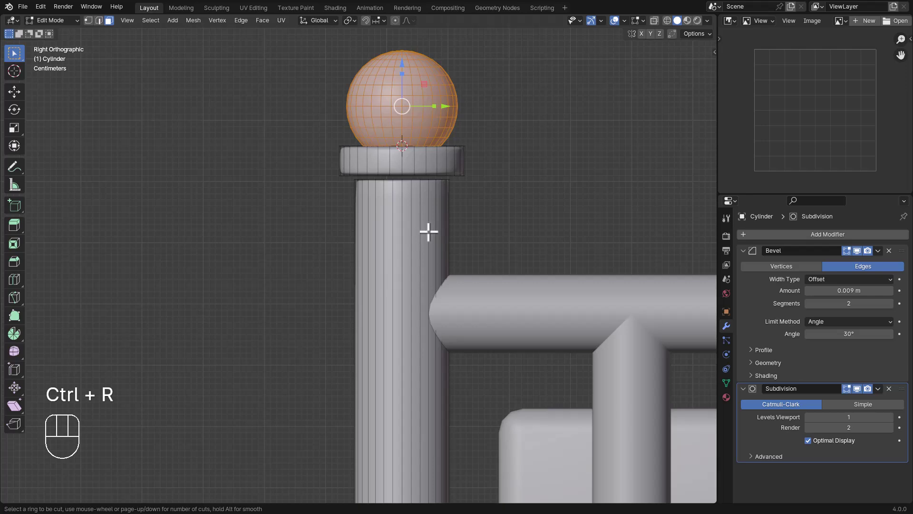
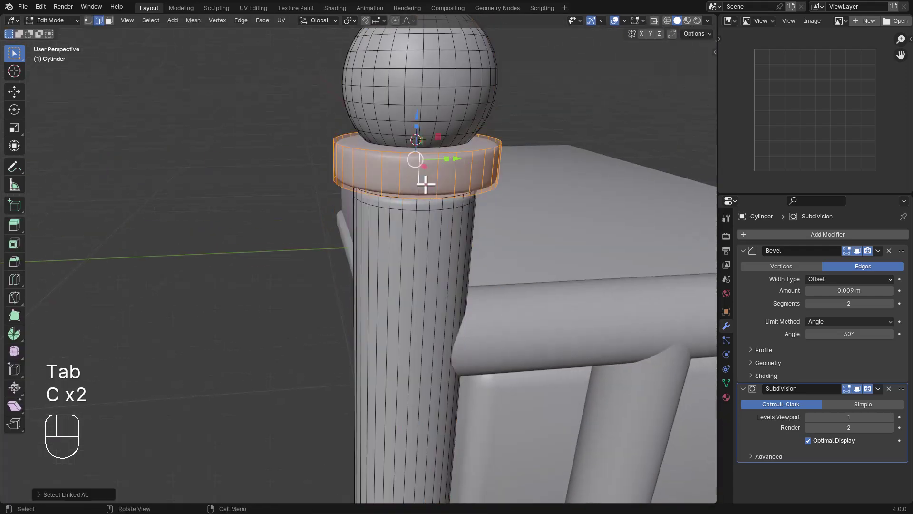
Step: Nudge the rim and ball vertically into place and check the post from around
{"action": "key", "text": "c"}
{"action": "key", "text": "g"}
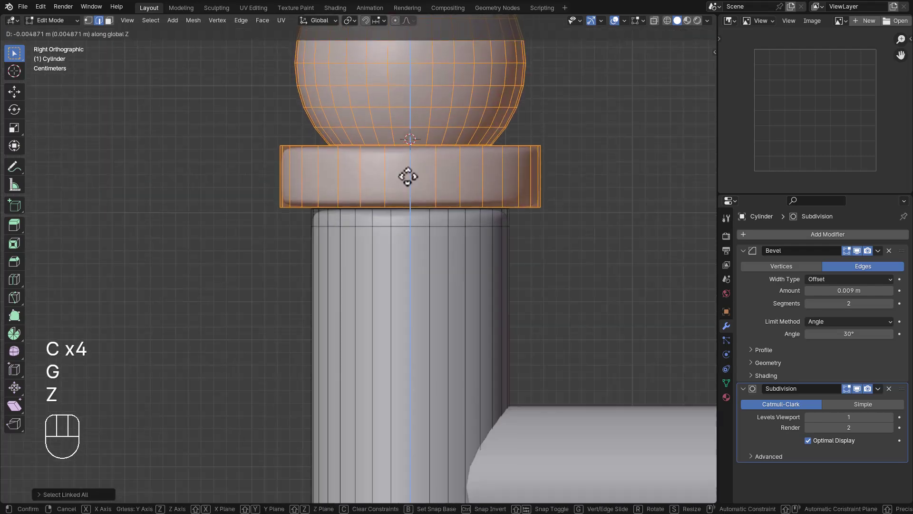
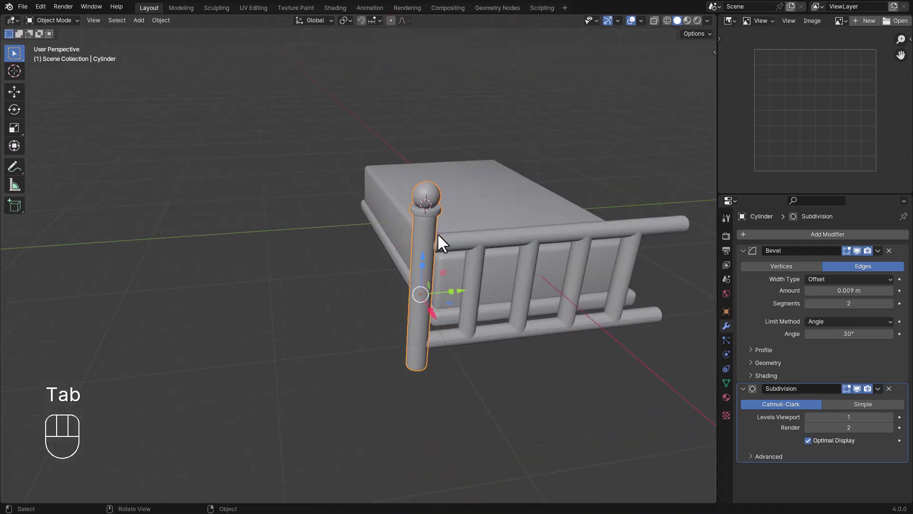
{"action": "middle_click", "coordinate": [445, 236]}
{"action": "left_click_drag", "start_coordinate": [471, 330], "coordinate": [435, 324]}
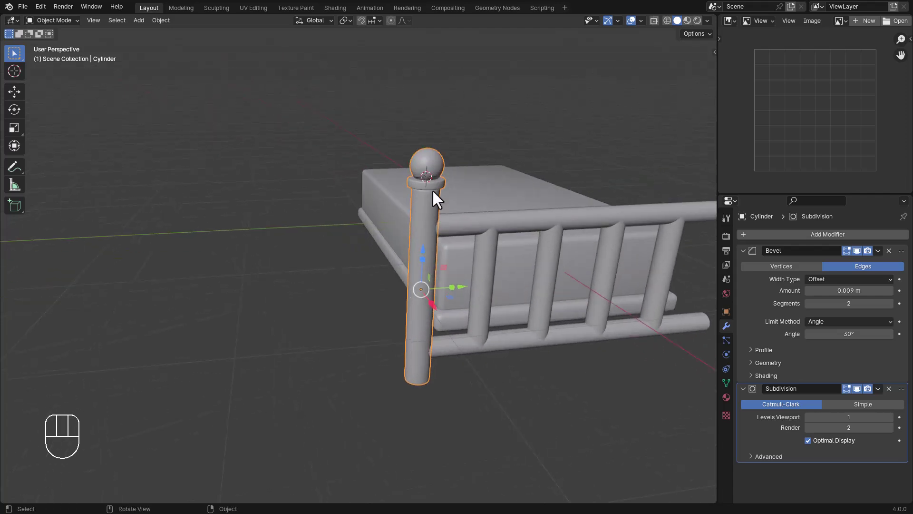
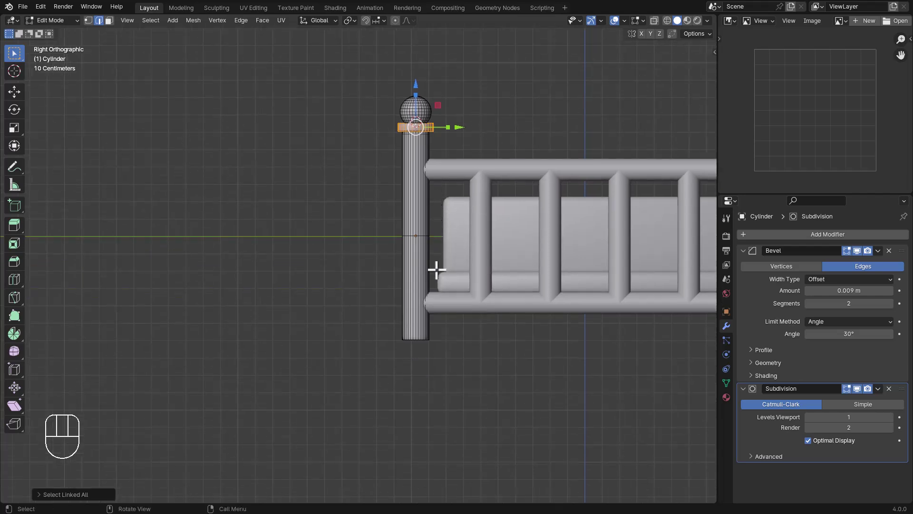
Step: Duplicate the top rim and move the copy down to the bottom of the post
{"action": "key", "text": "f"}
{"action": "key", "text": "ctrl+z"}
{"action": "key", "text": "g"}
{"action": "key", "text": "z"}
{"action": "key", "text": "shift+d"}
{"action": "key", "text": "g"}
{"action": "key", "text": "z"}
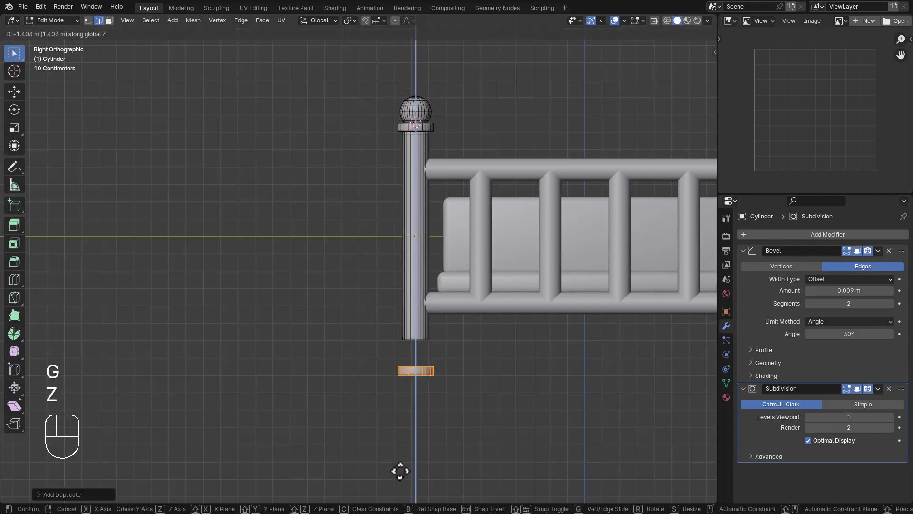
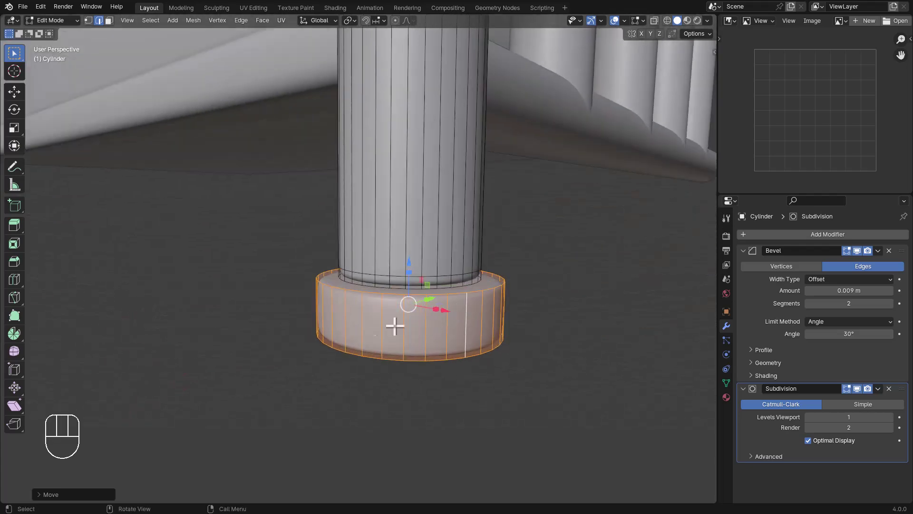
Step: Add an edge loop around the foot and widen it into a bulging ring
{"action": "key", "text": "ctrl+r"}
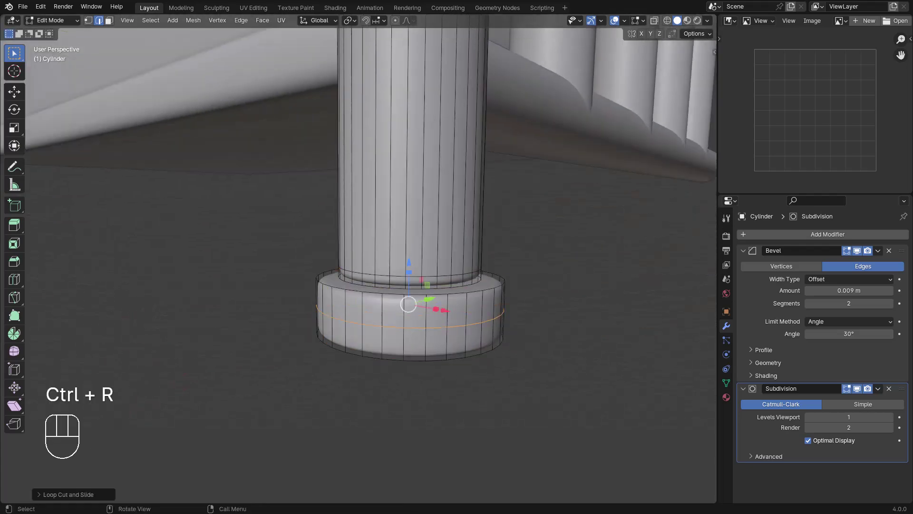
{"action": "key", "text": "s"}
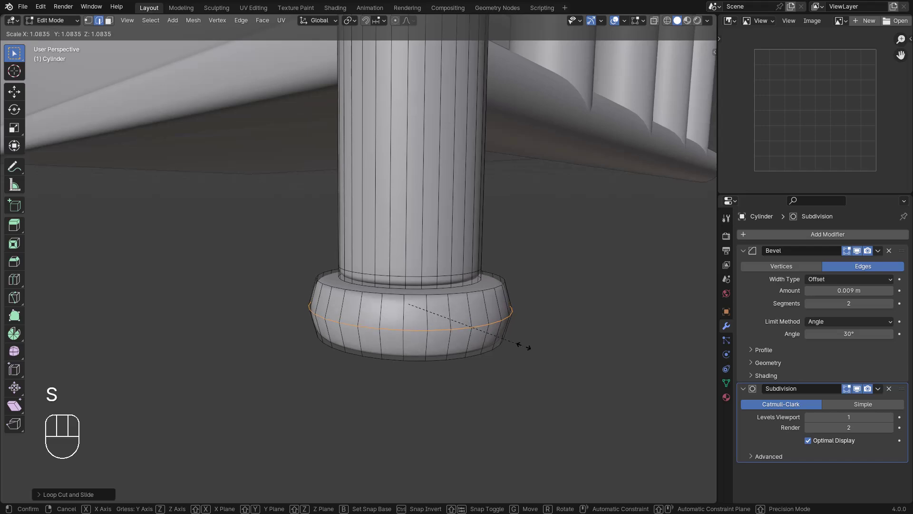
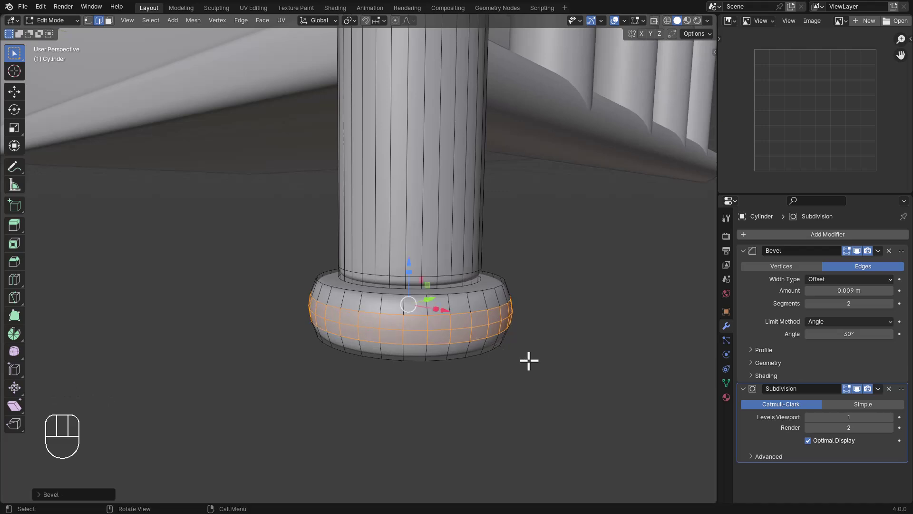
{"action": "key", "text": "Tab"}
{"action": "key", "text": "Tab"}
{"action": "key", "text": "alt+z"}
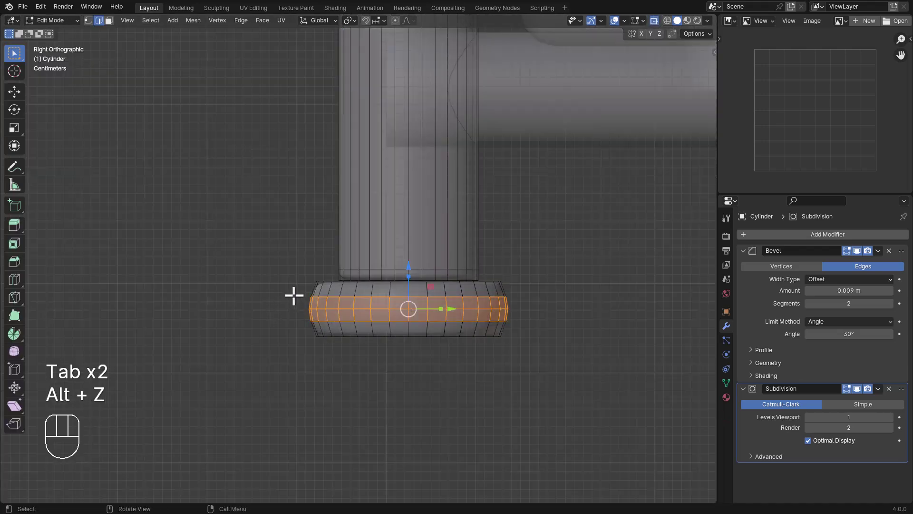
Step: Select the whole foot, scale its height along Z and shift it vertically into place
{"action": "key", "text": "c"}
{"action": "key", "text": "s"}
{"action": "key", "text": "z"}
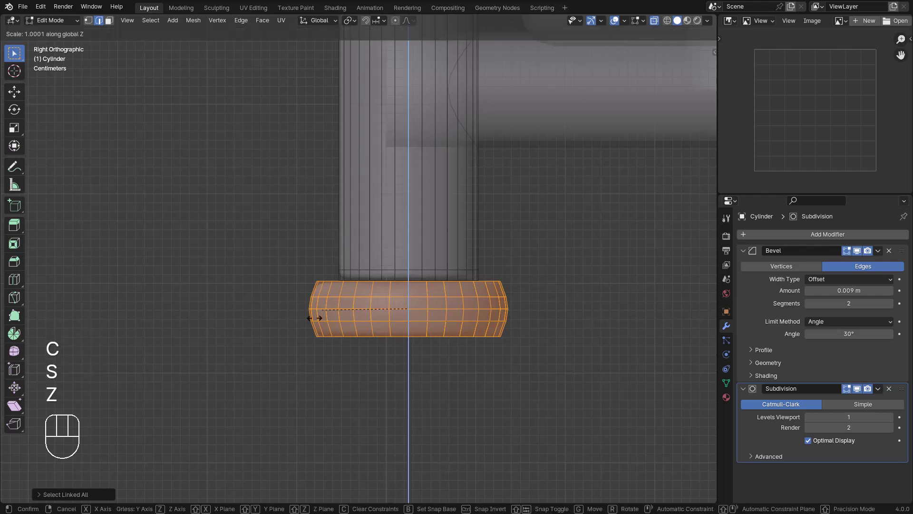
{"action": "key", "text": "g"}
{"action": "key", "text": "z"}
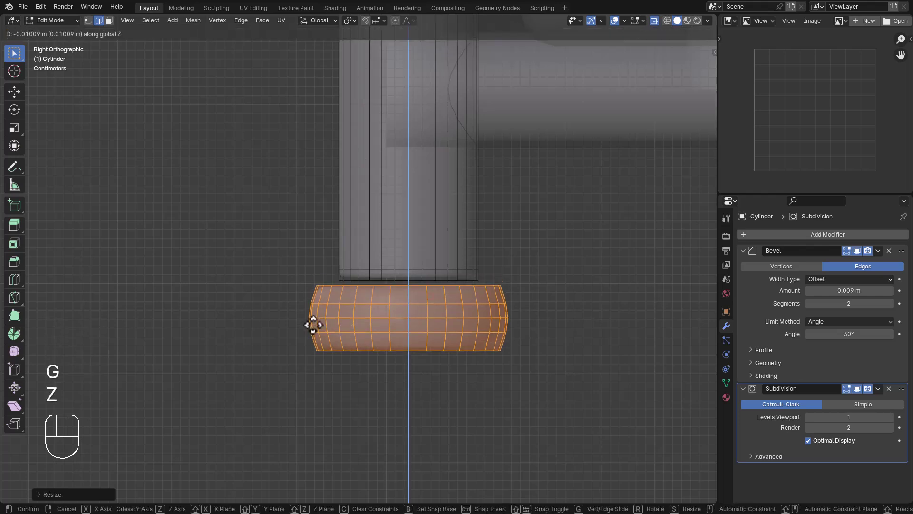
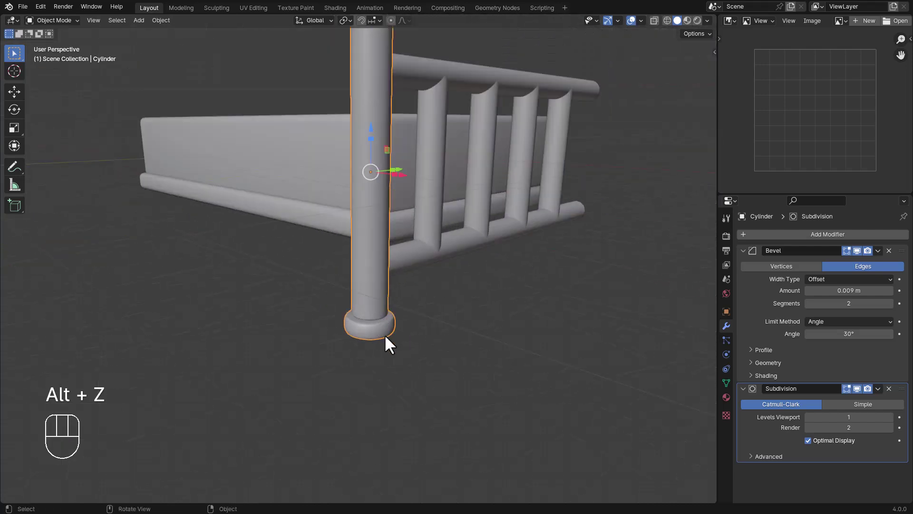
Step: Add a Mirror modifier to the post across the Cube on both X and Y axes
{"action": "middle_click", "coordinate": [382, 328]}
{"action": "key", "text": "q"}
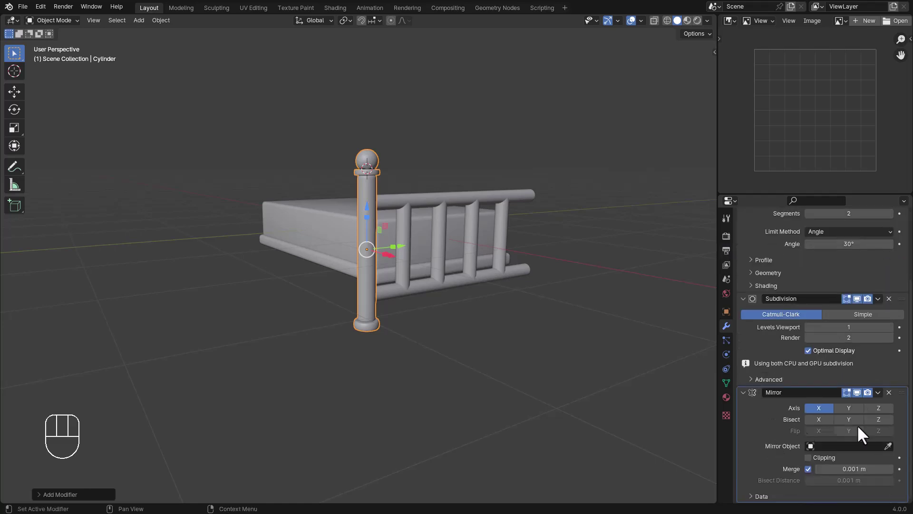
{"action": "left_click", "coordinate": [892, 451]}
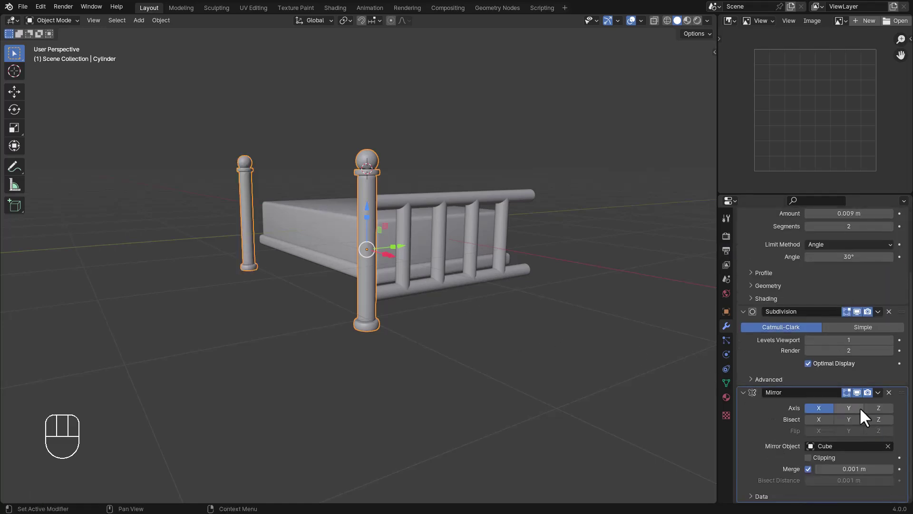
{"action": "middle_click", "coordinate": [453, 311]}
{"action": "left_click", "coordinate": [515, 370]}
Step: Orbit the view to check all four corner posts around the mattress
{"action": "left_click_drag", "start_coordinate": [402, 304], "coordinate": [463, 306]}
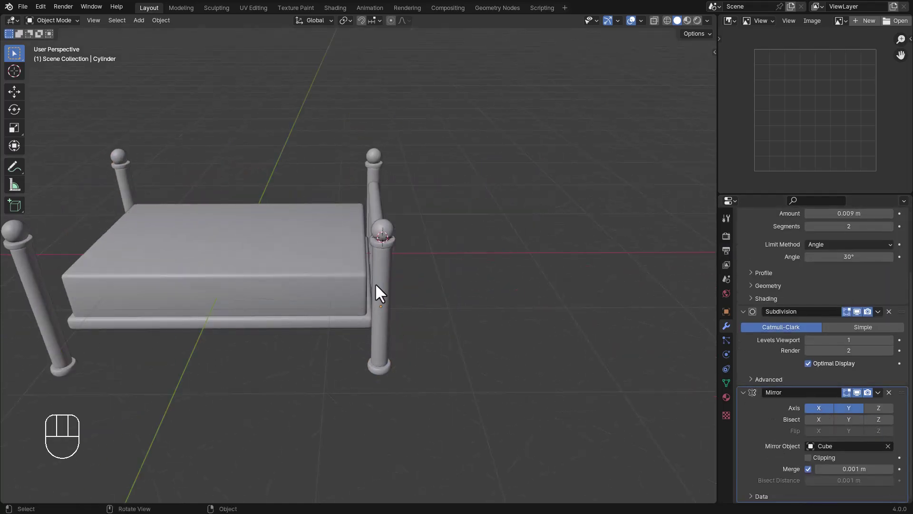
{"action": "left_click_drag", "start_coordinate": [437, 283], "coordinate": [460, 280]}
{"action": "left_click_drag", "start_coordinate": [387, 284], "coordinate": [328, 273]}
{"action": "left_click_drag", "start_coordinate": [330, 273], "coordinate": [441, 338]}
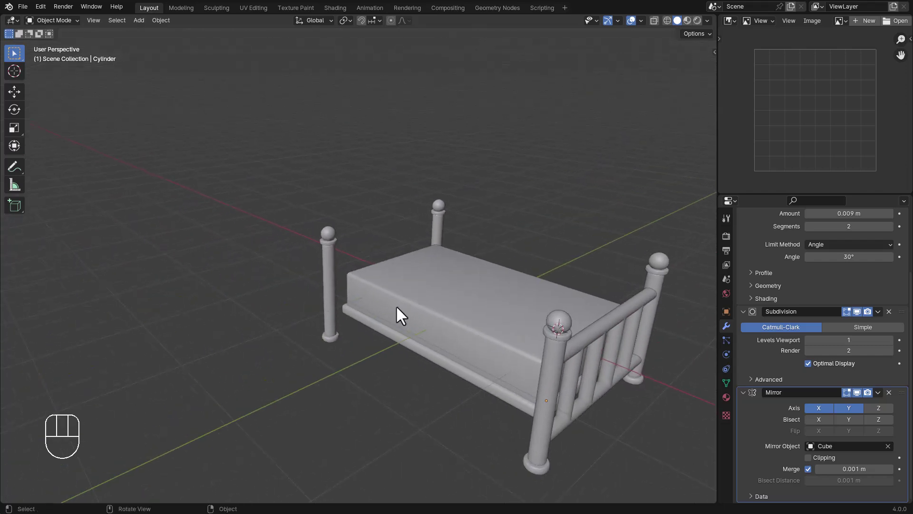
{"action": "left_click_drag", "start_coordinate": [557, 345], "coordinate": [538, 337]}
Step: Duplicate the railing along the bed's length and place the copy at the head end
{"action": "key", "text": "shift+d"}
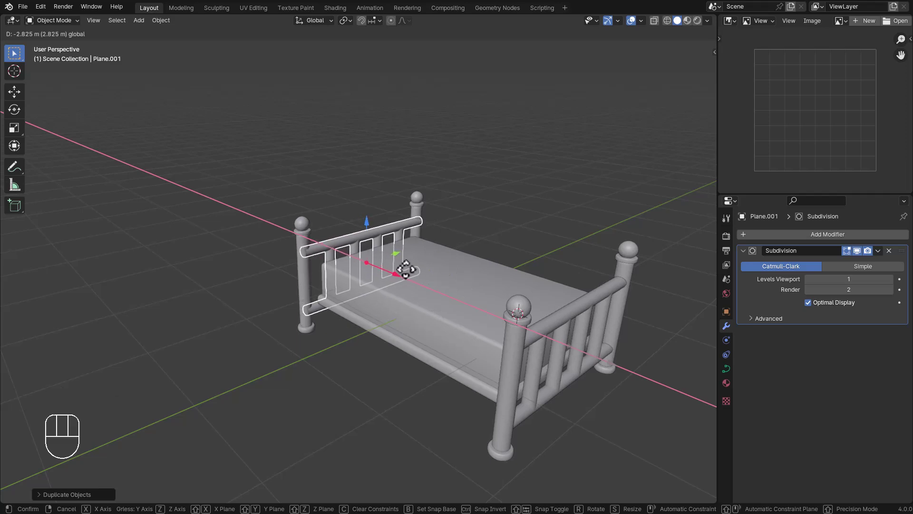
{"action": "right_click", "coordinate": [467, 296]}
{"action": "left_click_drag", "start_coordinate": [480, 295], "coordinate": [482, 281]}
{"action": "left_click", "coordinate": [508, 197]}
{"action": "left_click_drag", "start_coordinate": [496, 259], "coordinate": [458, 273]}
{"action": "left_click_drag", "start_coordinate": [498, 291], "coordinate": [430, 309]}
{"action": "left_click_drag", "start_coordinate": [447, 300], "coordinate": [413, 299]}
Step: Look over the bed from around and reopen a corner post for mesh editing
{"action": "key", "text": "Tab"}
{"action": "left_click_drag", "start_coordinate": [483, 195], "coordinate": [437, 181]}
{"action": "middle_click", "coordinate": [498, 220]}
{"action": "left_click_drag", "start_coordinate": [515, 263], "coordinate": [513, 319]}
{"action": "middle_click", "coordinate": [499, 302]}
{"action": "key", "text": "Tab"}
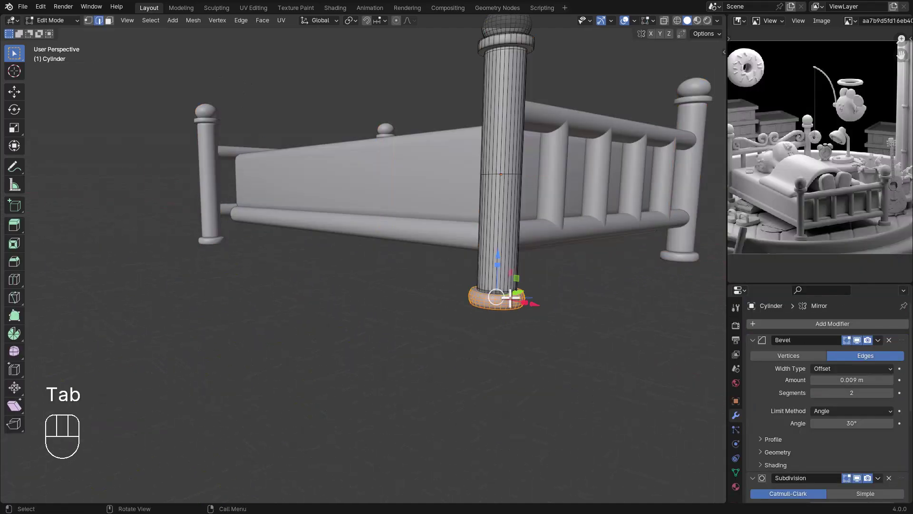
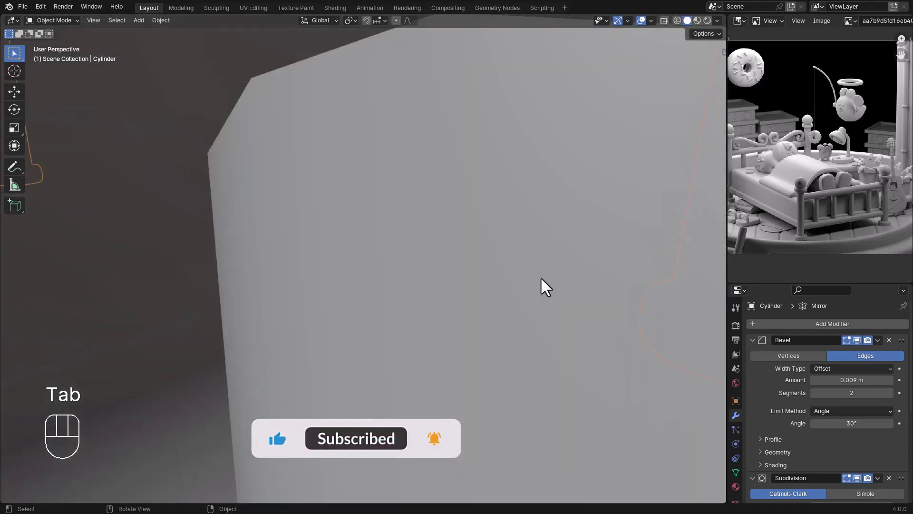
Step: Confirm the chunkier foot ring adjustment on the bedpost
{"action": "left_click", "coordinate": [546, 327]}
Step: Lift the headboard railing's top rail points upward along Z from the front view
{"action": "middle_click", "coordinate": [512, 303]}
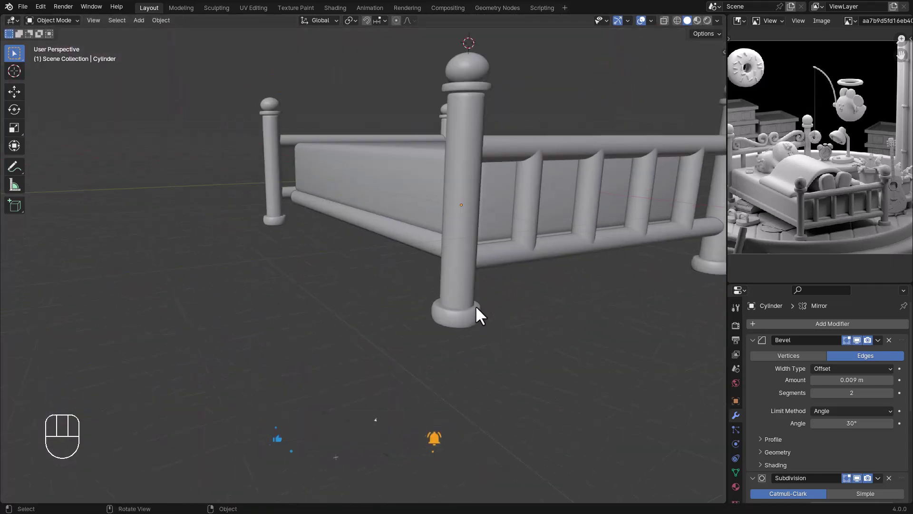
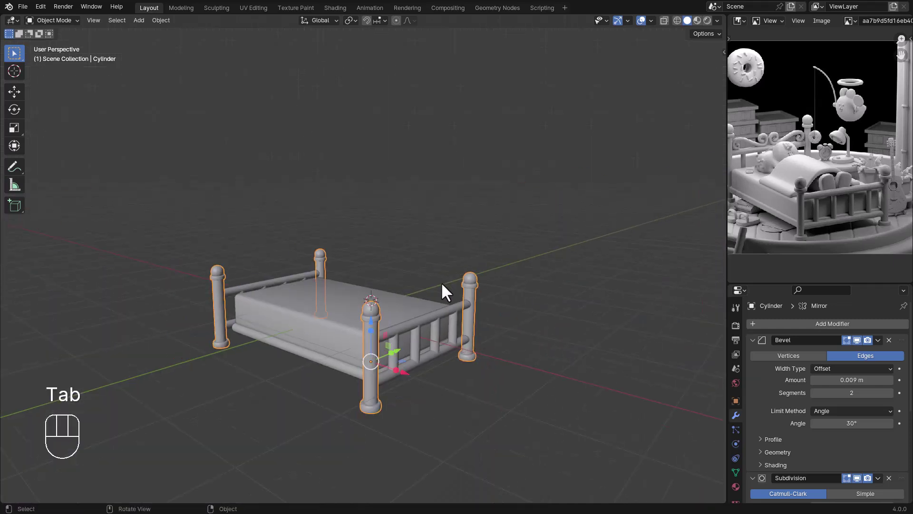
{"action": "middle_click", "coordinate": [380, 313]}
{"action": "middle_click", "coordinate": [402, 301]}
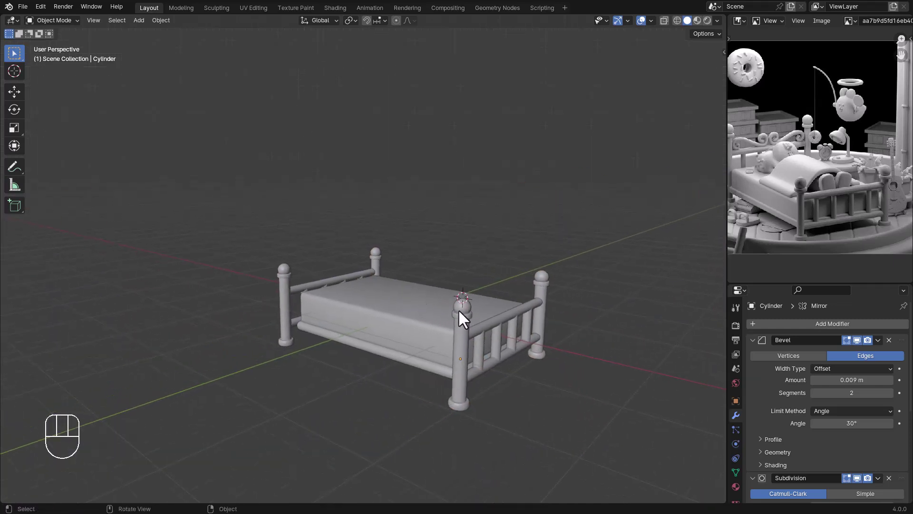
{"action": "left_click_drag", "start_coordinate": [343, 282], "coordinate": [354, 284]}
{"action": "left_click", "coordinate": [337, 281]}
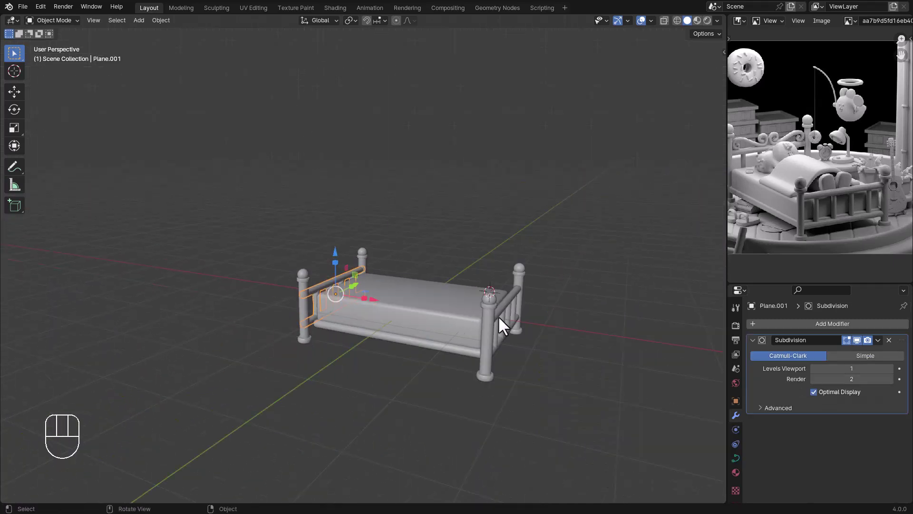
{"action": "key", "text": "Tab"}
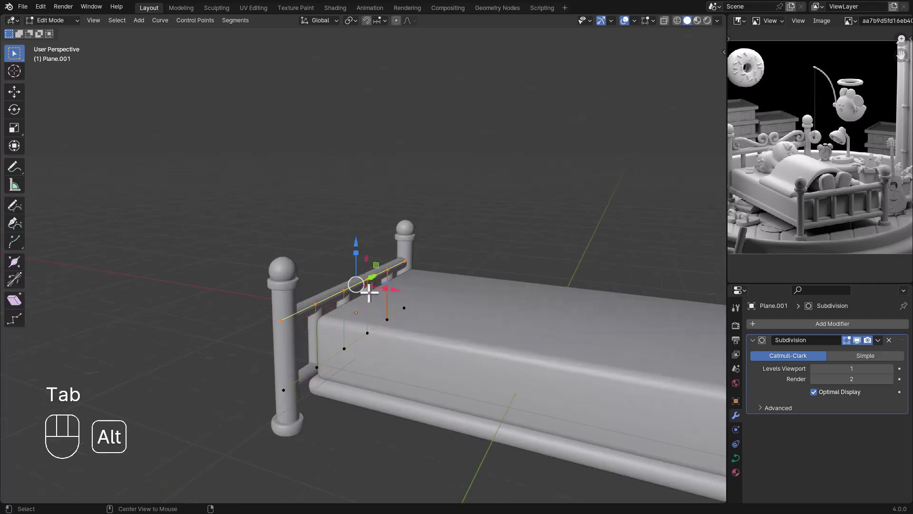
{"action": "key", "text": "g"}
{"action": "key", "text": "z"}
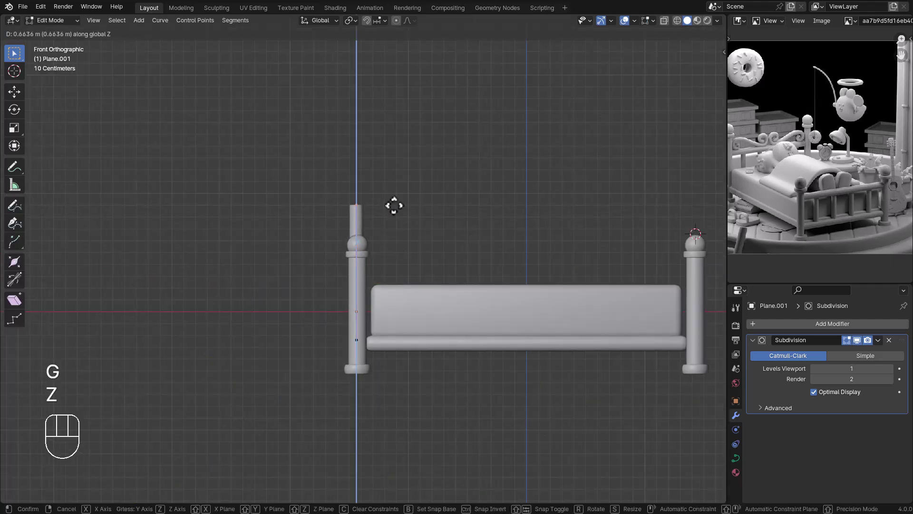
{"action": "key", "text": "Tab"}
{"action": "left_click_drag", "start_coordinate": [395, 264], "coordinate": [389, 270]}
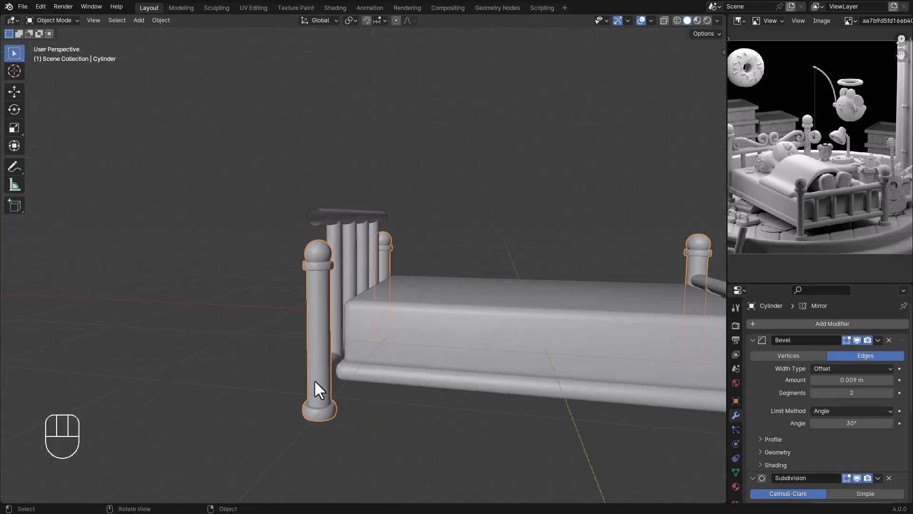
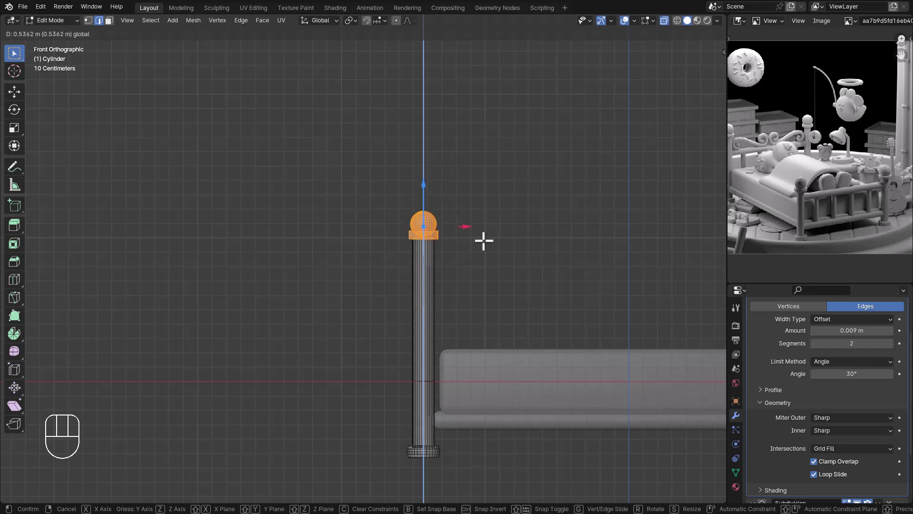
Step: Lengthen the head posts by raising their top upward along Z
{"action": "key", "text": "Tab"}
{"action": "key", "text": "Tab"}
{"action": "left_click_drag", "start_coordinate": [487, 260], "coordinate": [445, 276]}
{"action": "key", "text": "alt+z"}
{"action": "left_click_drag", "start_coordinate": [477, 275], "coordinate": [439, 279]}
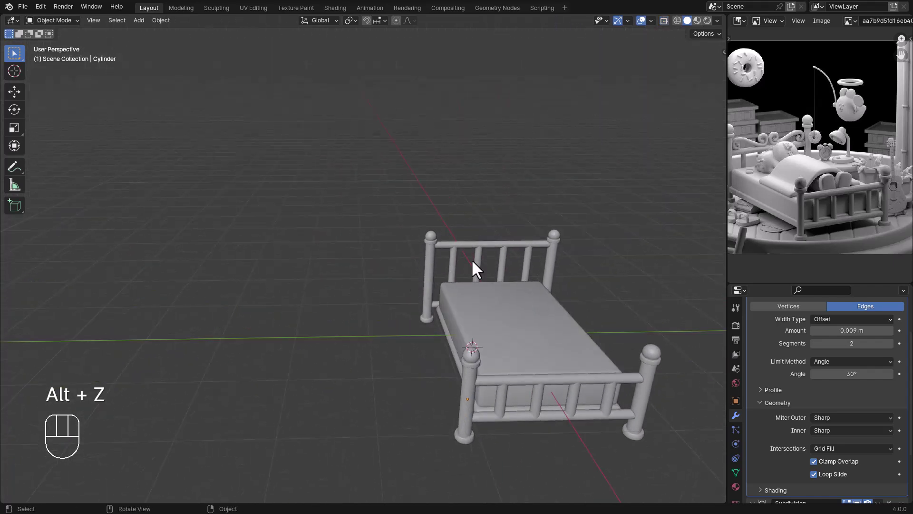
{"action": "left_click_drag", "start_coordinate": [496, 262], "coordinate": [509, 257]}
Step: Rescale the post caps along Z and apply the scale so they sit down on the posts
{"action": "key", "text": "s"}
{"action": "key", "text": "z"}
{"action": "right_click", "coordinate": [546, 268]}
{"action": "key", "text": "s"}
{"action": "key", "text": "z"}
{"action": "left_click", "coordinate": [523, 273]}
{"action": "key", "text": "ctrl+a"}
{"action": "middle_click", "coordinate": [501, 281]}
{"action": "left_click_drag", "start_coordinate": [516, 276], "coordinate": [459, 270]}
{"action": "left_click_drag", "start_coordinate": [465, 269], "coordinate": [516, 295]}
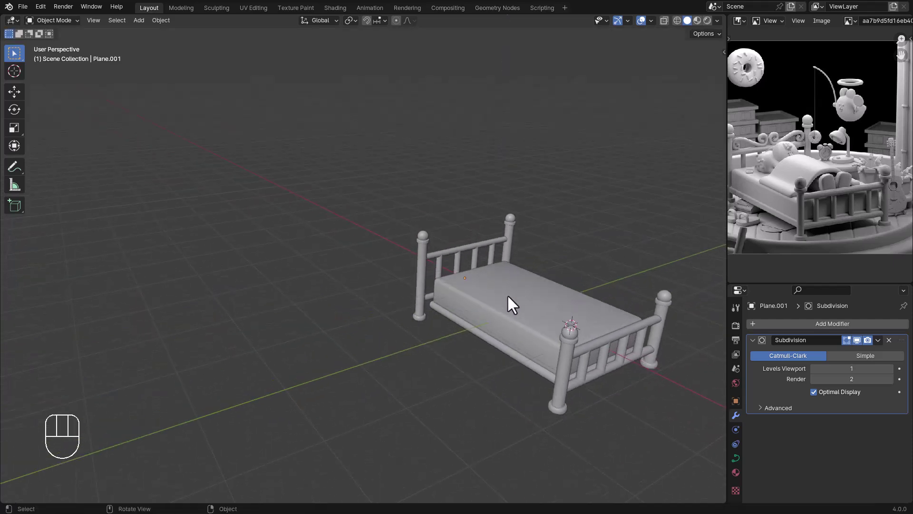
Step: Bevel the mattress Cube's top edges into a soft round with 3 segments
{"action": "left_click_drag", "start_coordinate": [532, 305], "coordinate": [499, 290]}
{"action": "key", "text": "Tab"}
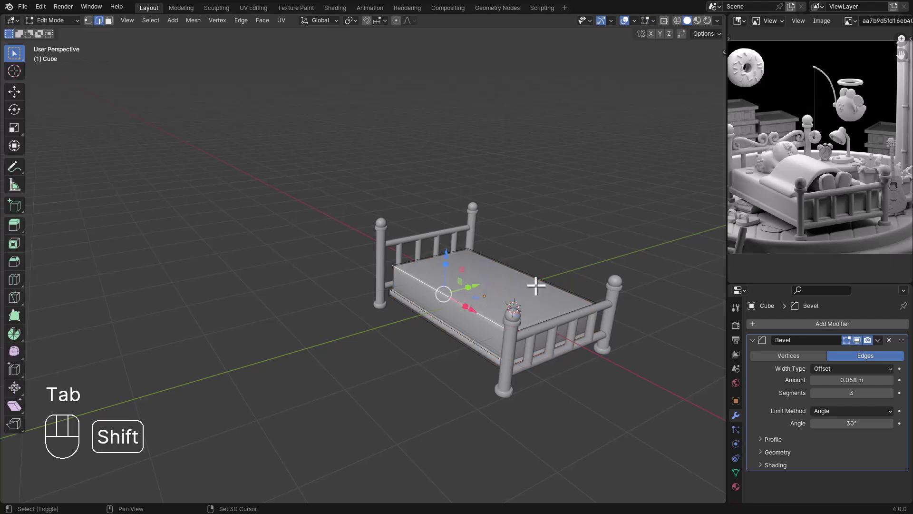
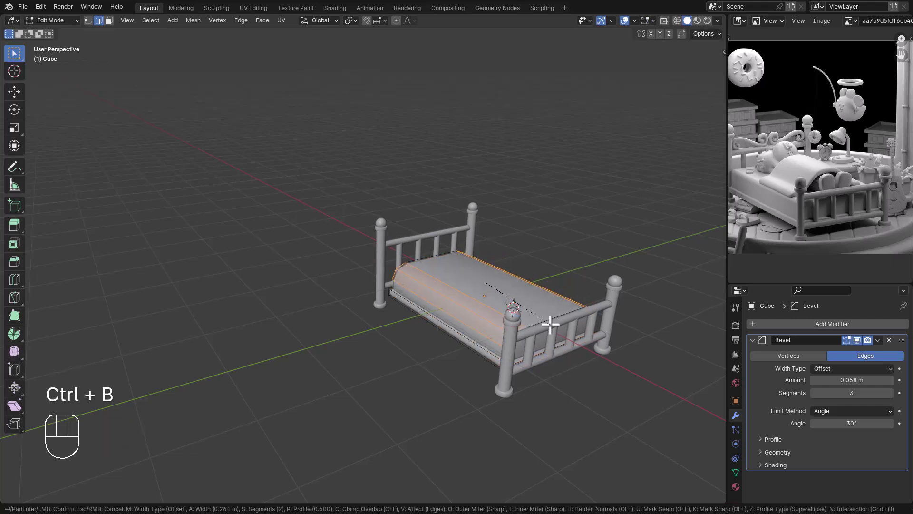
{"action": "key", "text": "Tab"}
Step: Slide the flat railing piece sideways along X to fit along the bed
{"action": "left_click_drag", "start_coordinate": [533, 317], "coordinate": [535, 320]}
{"action": "left_click_drag", "start_coordinate": [529, 318], "coordinate": [551, 330]}
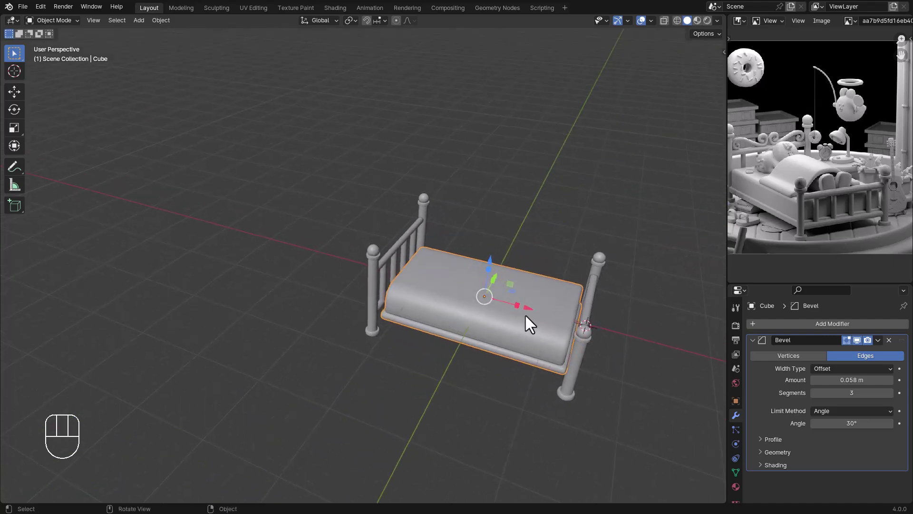
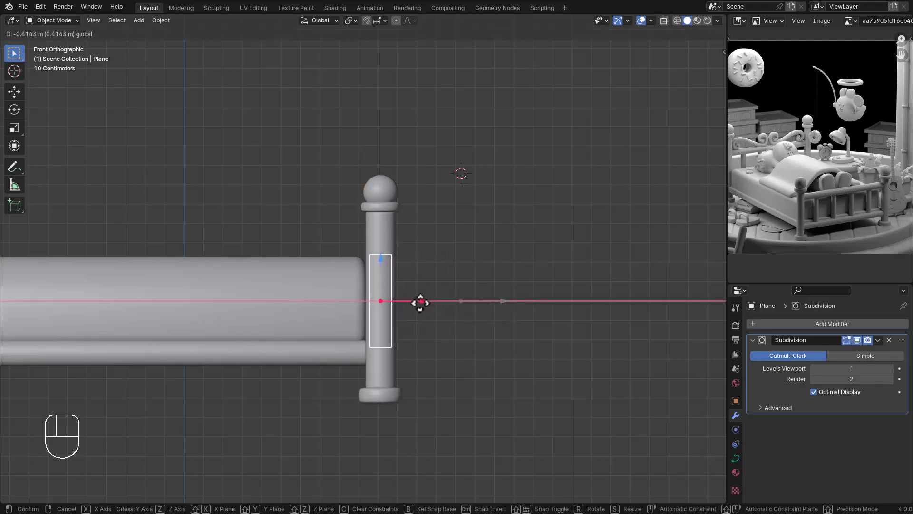
{"action": "left_click_drag", "start_coordinate": [414, 297], "coordinate": [370, 299]}
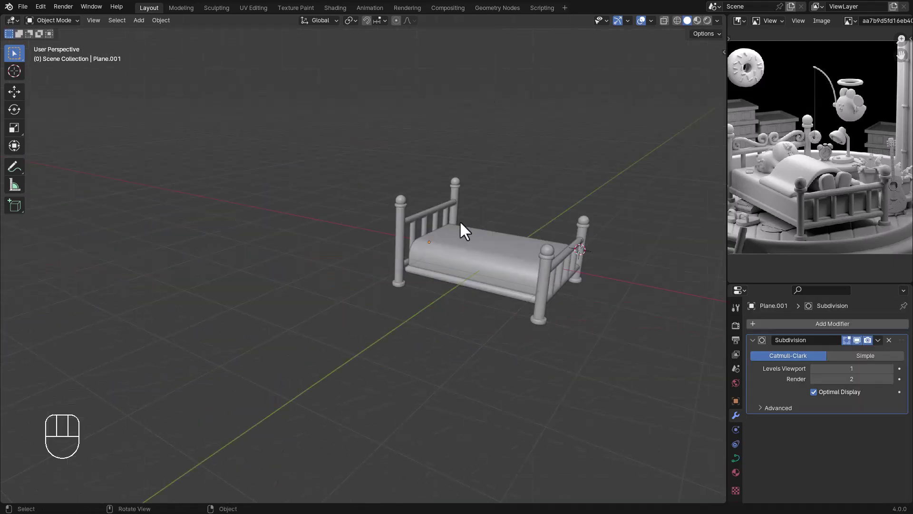
Step: Add a small plane and raise it along Z to hover above the headboard
{"action": "key", "text": "shift+a"}
{"action": "left_click", "coordinate": [478, 246]}
{"action": "middle_click", "coordinate": [476, 263]}
{"action": "left_click", "coordinate": [469, 232]}
{"action": "key", "text": "g"}
{"action": "key", "text": "z"}
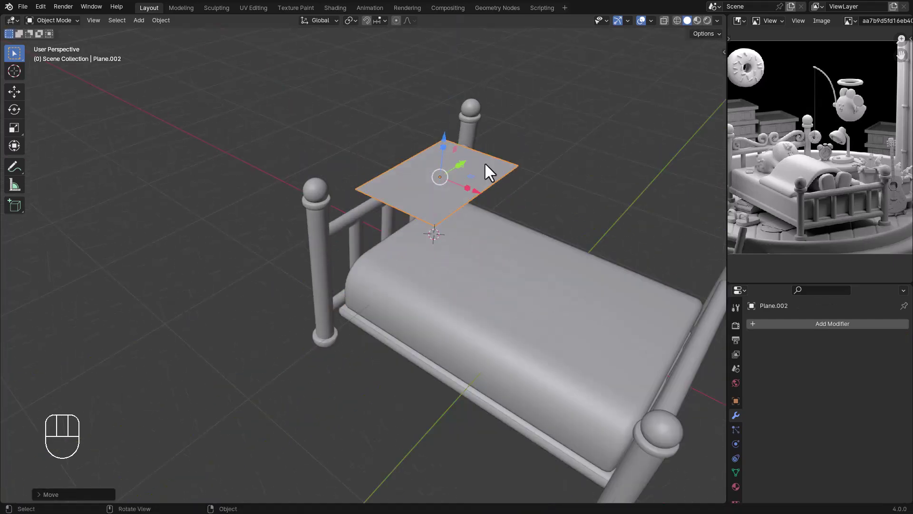
{"action": "middle_click", "coordinate": [496, 195]}
Step: Apply its scale, subdivide it into a dense grid, select its boundary loop and give it Cloth physics
{"action": "key", "text": "ctrl+a"}
{"action": "key", "text": "Tab"}
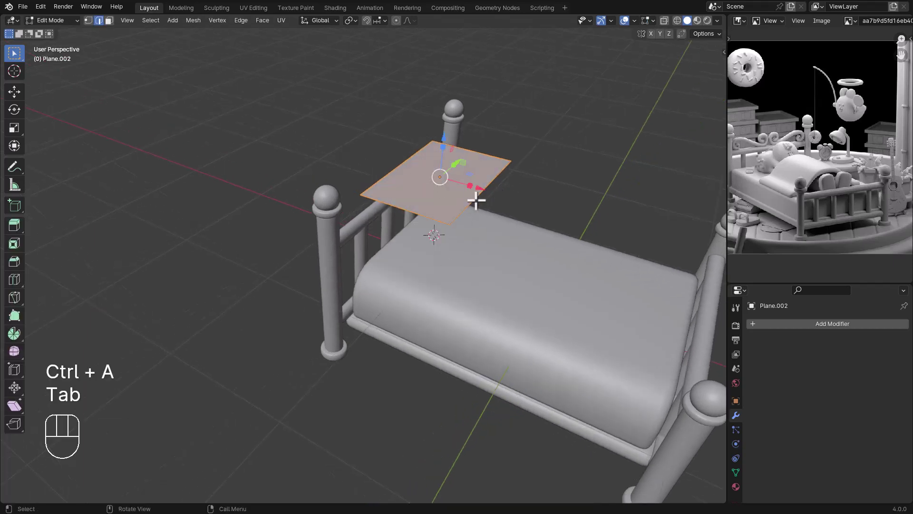
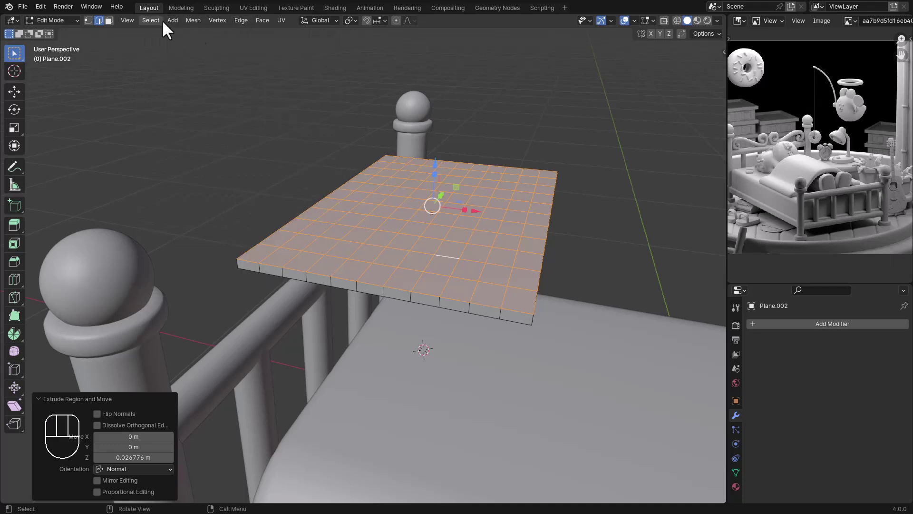
{"action": "left_click", "coordinate": [161, 25]}
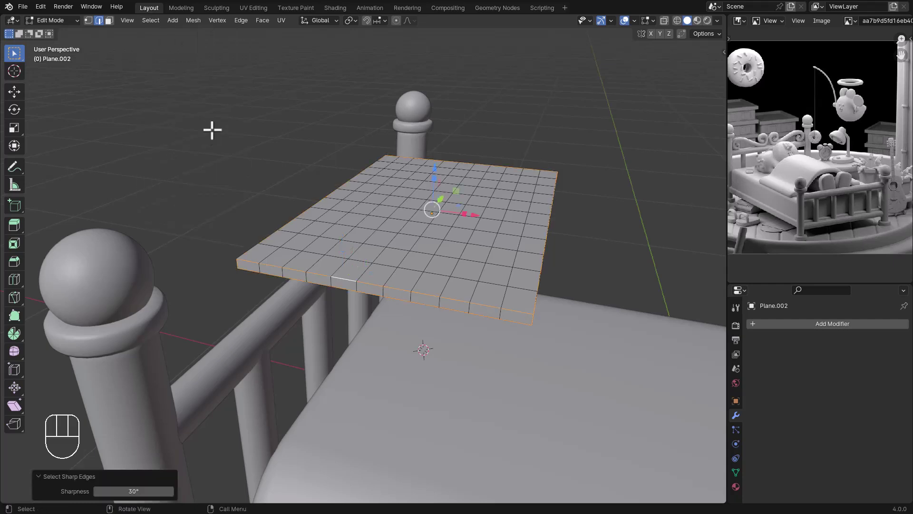
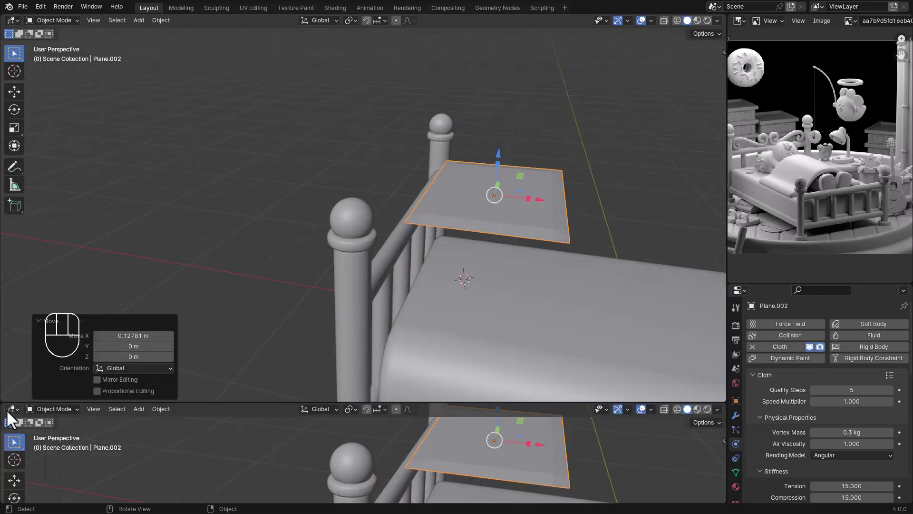
Step: Turn the lower area into a Timeline and scrub it to inflate the cloth plane into a pillow
{"action": "left_click_drag", "start_coordinate": [40, 417], "coordinate": [112, 391]}
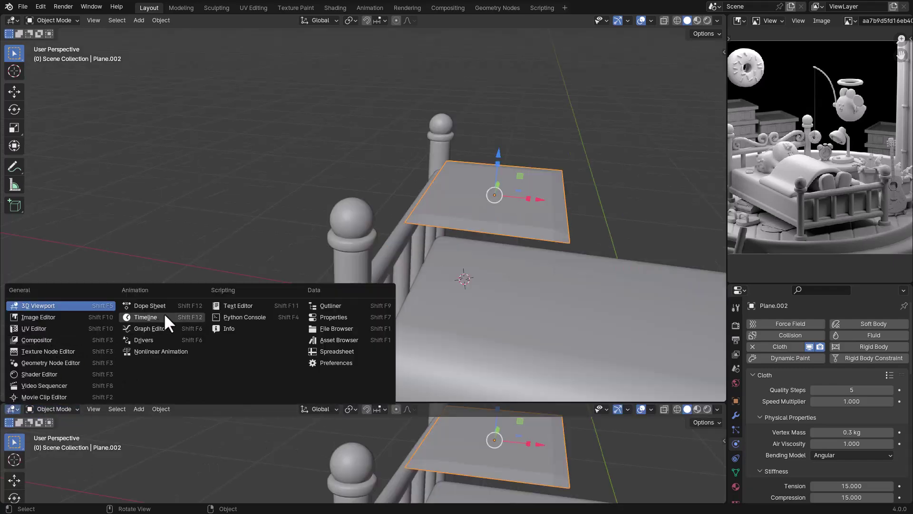
{"action": "left_click", "coordinate": [171, 319]}
{"action": "left_click_drag", "start_coordinate": [131, 425], "coordinate": [147, 434]}
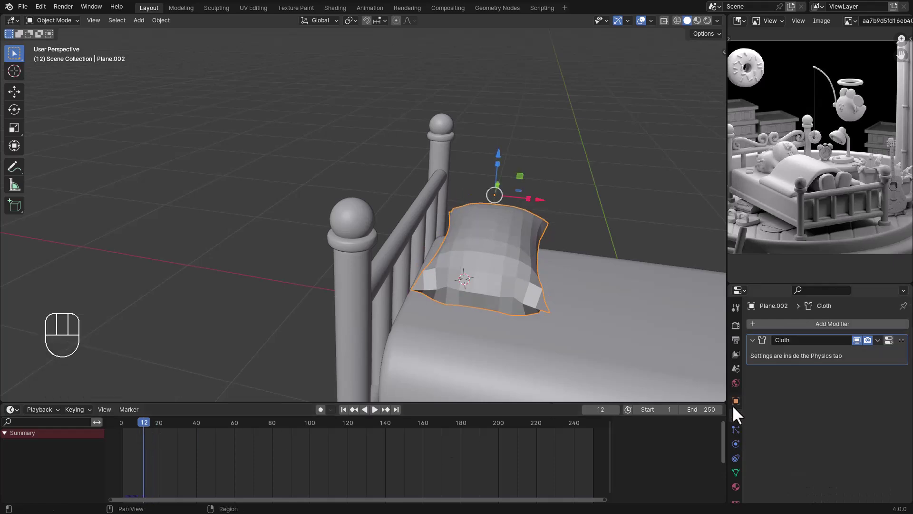
{"action": "left_click_drag", "start_coordinate": [886, 348], "coordinate": [860, 355]}
Step: Apply the Cloth modifier, shade the pillow smooth with Subdivision Surface, and lower it onto the mattress
{"action": "middle_click", "coordinate": [579, 292]}
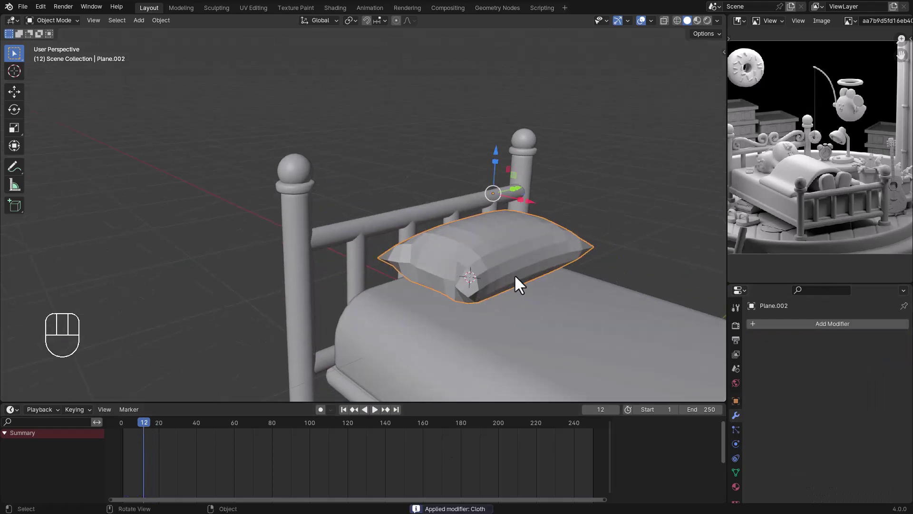
{"action": "left_click_drag", "start_coordinate": [522, 282], "coordinate": [544, 303]}
{"action": "right_click", "coordinate": [534, 274]}
{"action": "left_click_drag", "start_coordinate": [513, 268], "coordinate": [487, 261]}
{"action": "left_click_drag", "start_coordinate": [487, 261], "coordinate": [527, 320]}
{"action": "middle_click", "coordinate": [541, 296]}
{"action": "left_click_drag", "start_coordinate": [559, 291], "coordinate": [485, 288]}
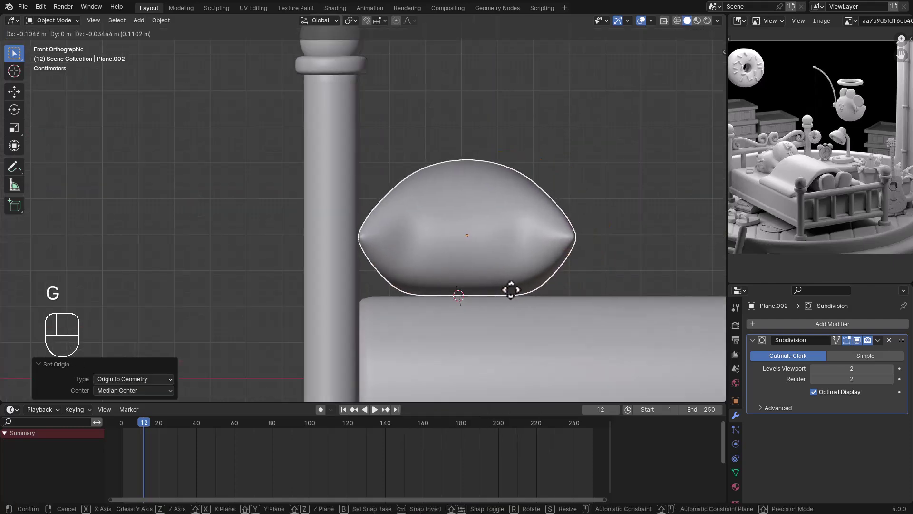
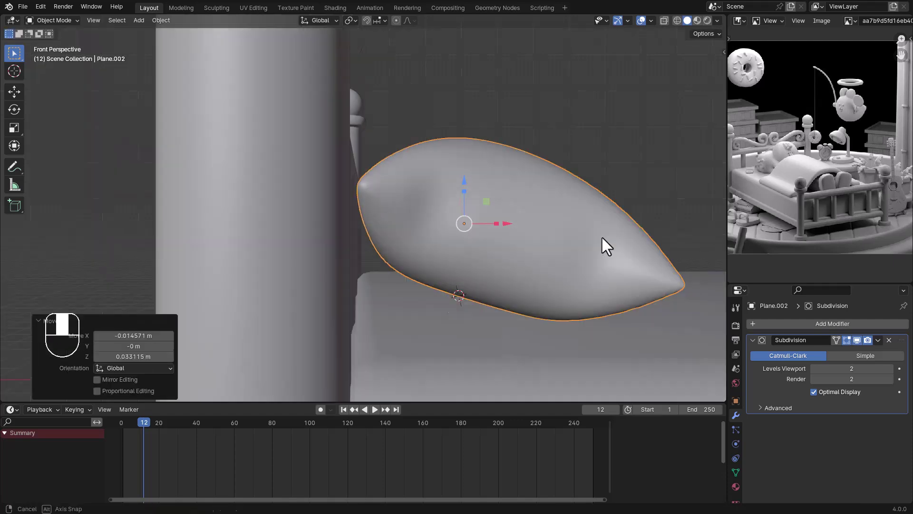
Step: Add a new large plane via Mesh > Plane and raise it over the mattress
{"action": "right_click", "coordinate": [495, 295]}
{"action": "right_click", "coordinate": [564, 285]}
{"action": "left_click", "coordinate": [577, 281]}
{"action": "middle_click", "coordinate": [344, 303]}
Step: Subdivide the blanket plane, simulate Cloth so it drapes over the mattress, apply it and smooth with Subdivision Surface
{"action": "key", "text": "shift+a"}
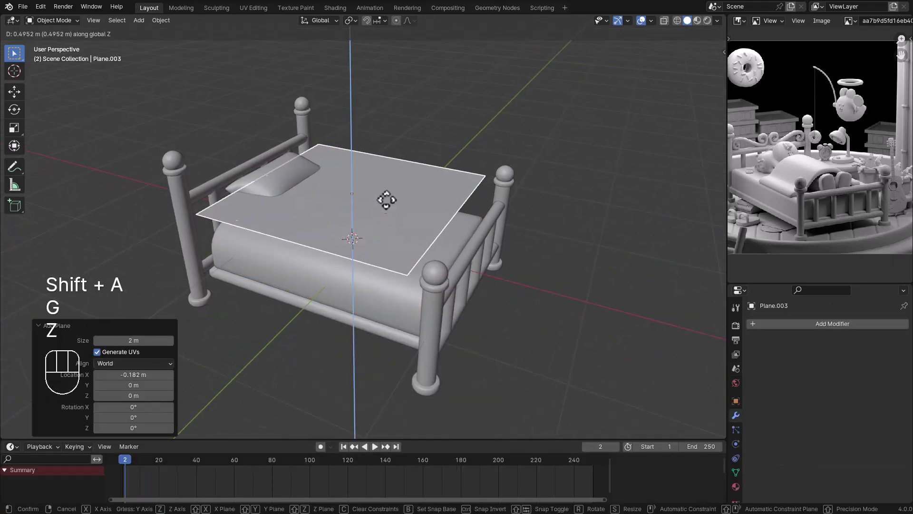
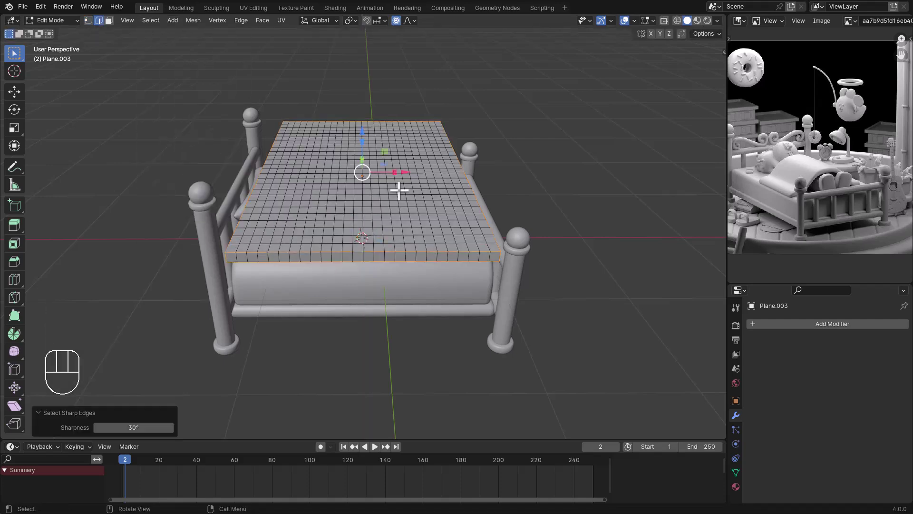
{"action": "key", "text": "KP_0"}
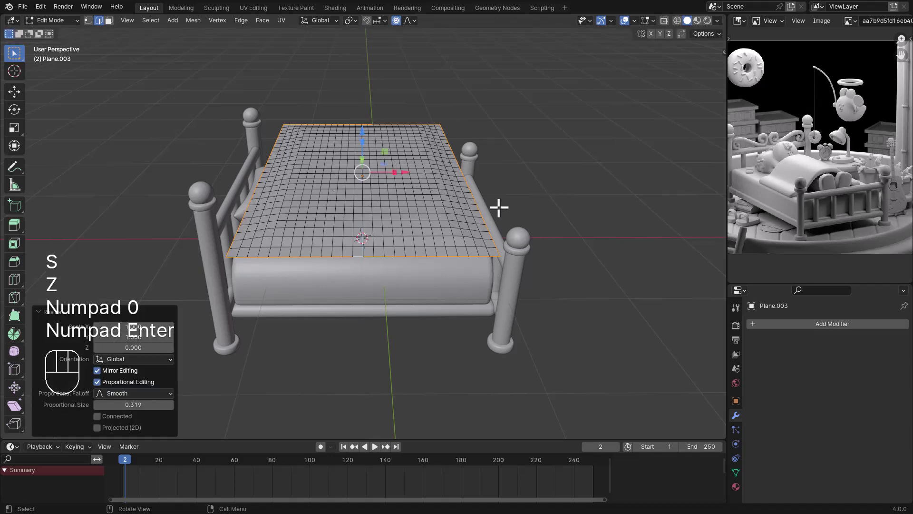
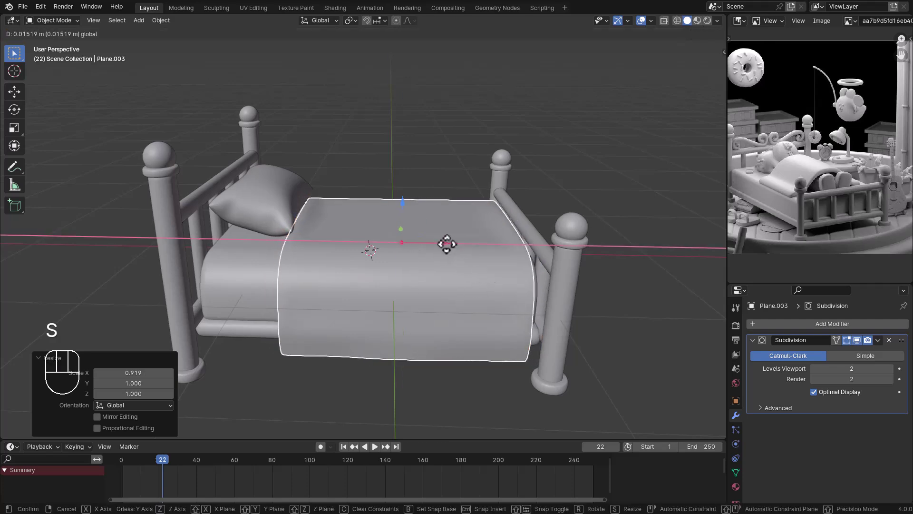
{"action": "left_click_drag", "start_coordinate": [452, 255], "coordinate": [401, 271]}
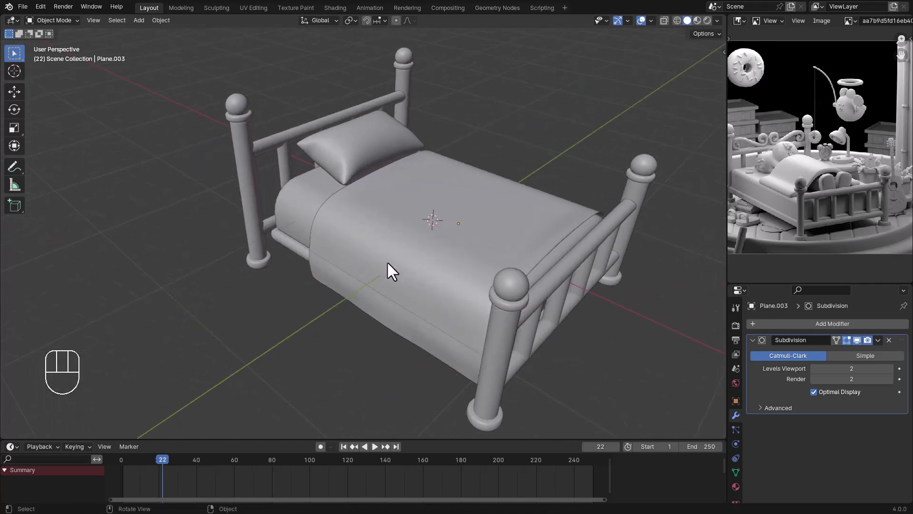
Step: Add a floor plane beneath the bed and size it under the frame
{"action": "left_click_drag", "start_coordinate": [392, 261], "coordinate": [442, 240]}
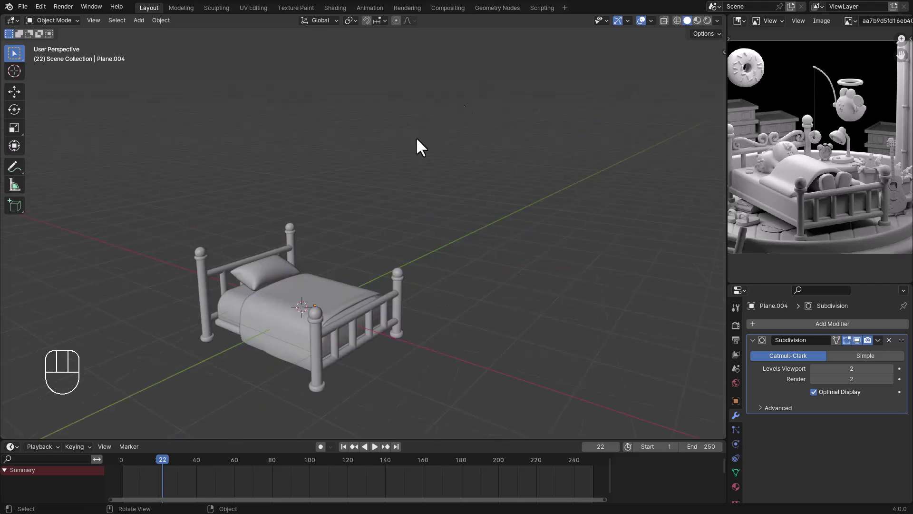
{"action": "middle_click", "coordinate": [320, 218]}
{"action": "middle_click", "coordinate": [311, 233]}
{"action": "key", "text": "shift+a"}
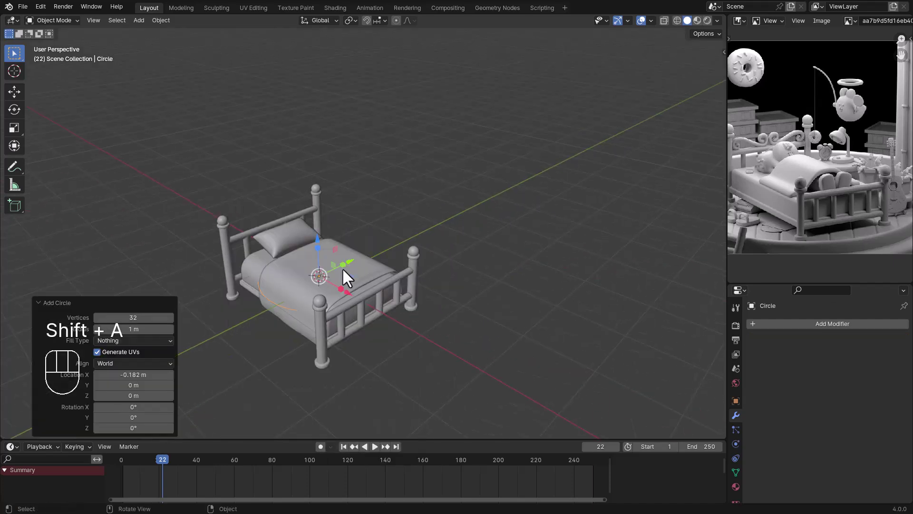
{"action": "middle_click", "coordinate": [644, 208]}
{"action": "left_click_drag", "start_coordinate": [516, 283], "coordinate": [469, 292]}
{"action": "key", "text": "shift+a"}
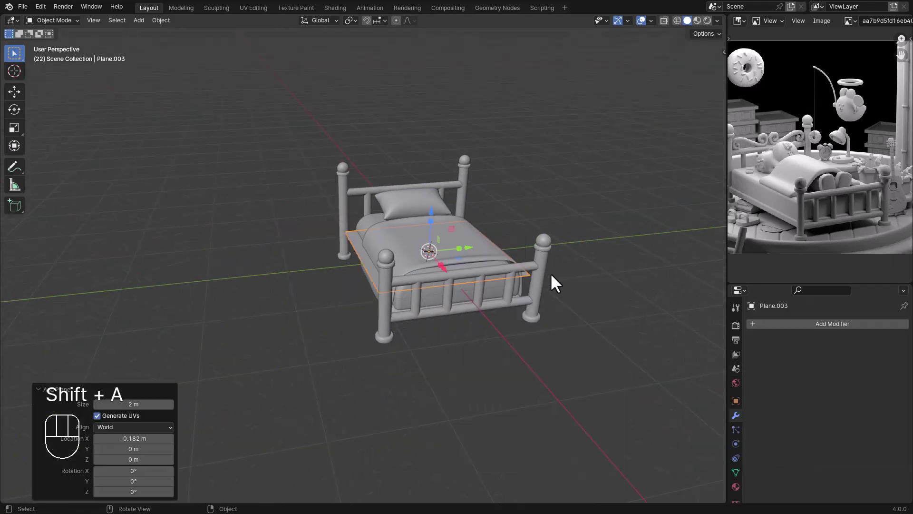
{"action": "left_click_drag", "start_coordinate": [529, 311], "coordinate": [560, 347]}
Step: Isolate the floor in Local view and split it into parallel plank strips with 5 cuts
{"action": "middle_click", "coordinate": [468, 282]}
{"action": "key", "text": "KP_Divide"}
{"action": "middle_click", "coordinate": [458, 285]}
{"action": "key", "text": "Tab"}
{"action": "key", "text": "ctrl+r"}
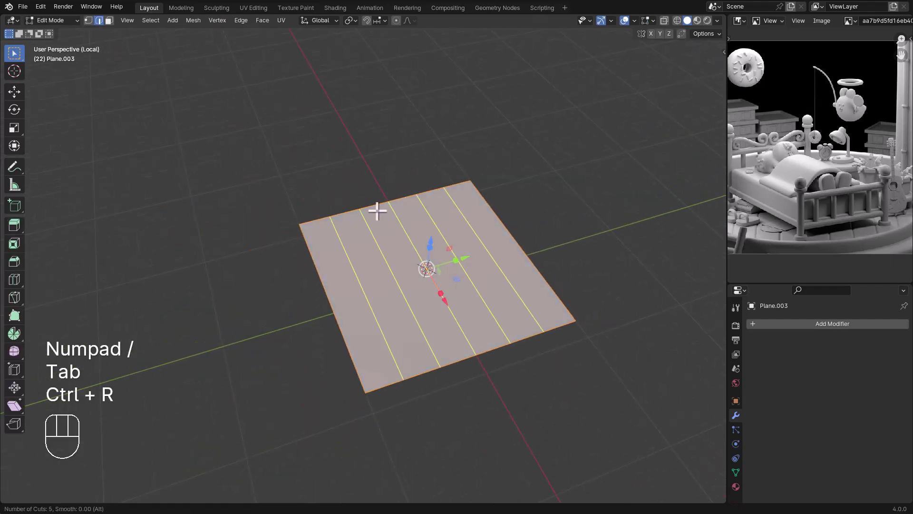
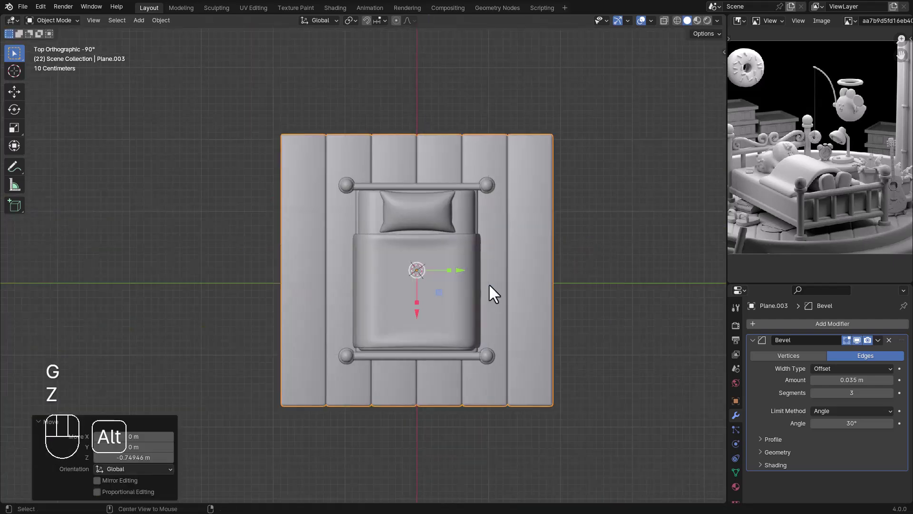
{"action": "key", "text": "r"}
{"action": "scroll", "scroll_direction": "up", "scroll_amount": 3}
{"action": "scroll", "scroll_direction": "down", "scroll_amount": 3}
Step: Separate and extrude the strips, add a Bevel modifier, and thicken the planks along Z from the side view
{"action": "middle_click", "coordinate": [466, 294]}
{"action": "key", "text": "g"}
{"action": "key", "text": "z"}
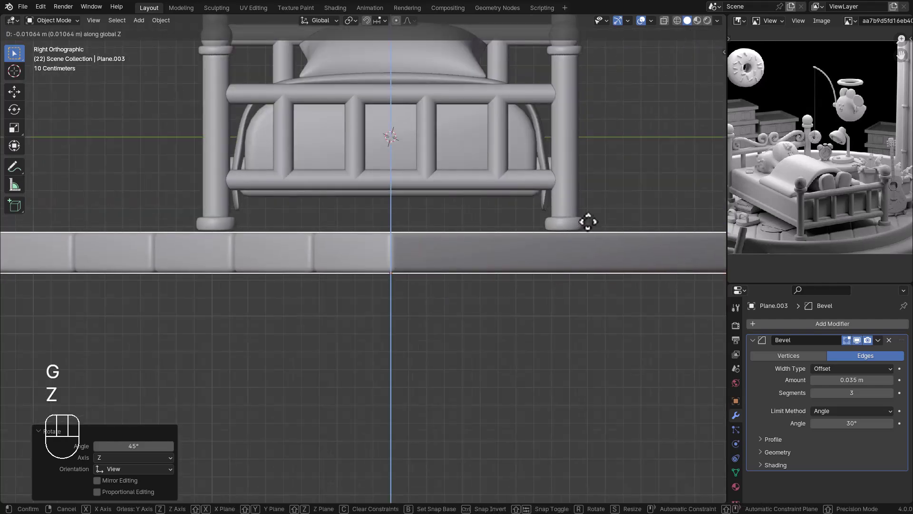
{"action": "left_click", "coordinate": [594, 225]}
{"action": "left_click", "coordinate": [587, 269]}
{"action": "middle_click", "coordinate": [554, 285]}
{"action": "middle_click", "coordinate": [557, 305]}
{"action": "key", "text": "s"}
{"action": "key", "text": "z"}
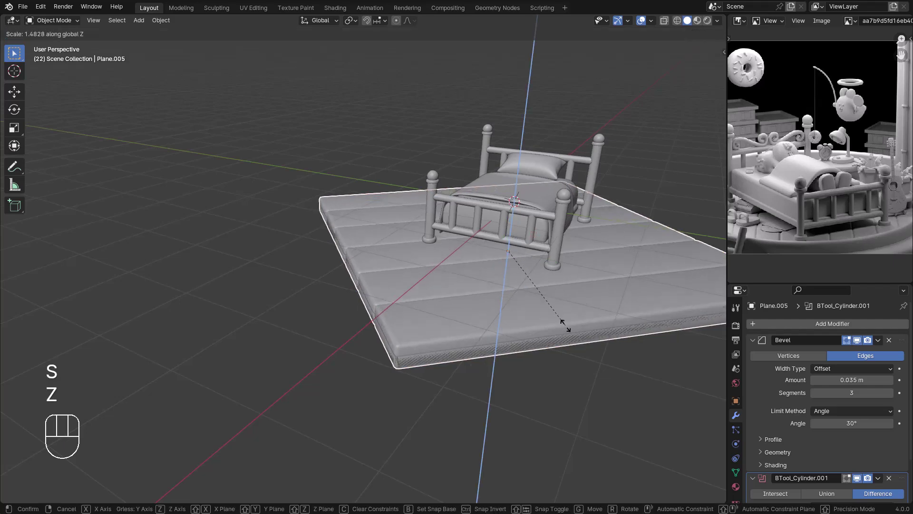
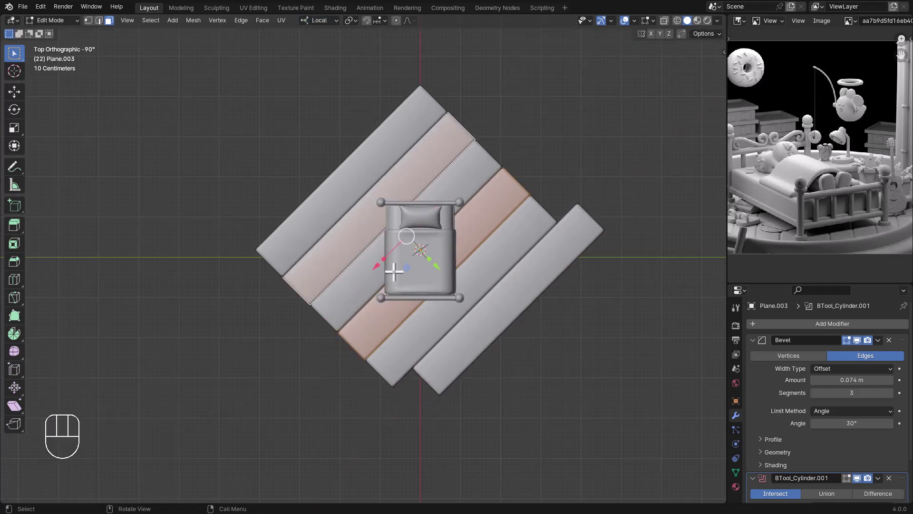
Step: Rotate the planks 45°, raise the Bevel amount, and tilt/offset individual boards so their ends stagger
{"action": "key", "text": "ctrl+z"}
{"action": "key", "text": "c"}
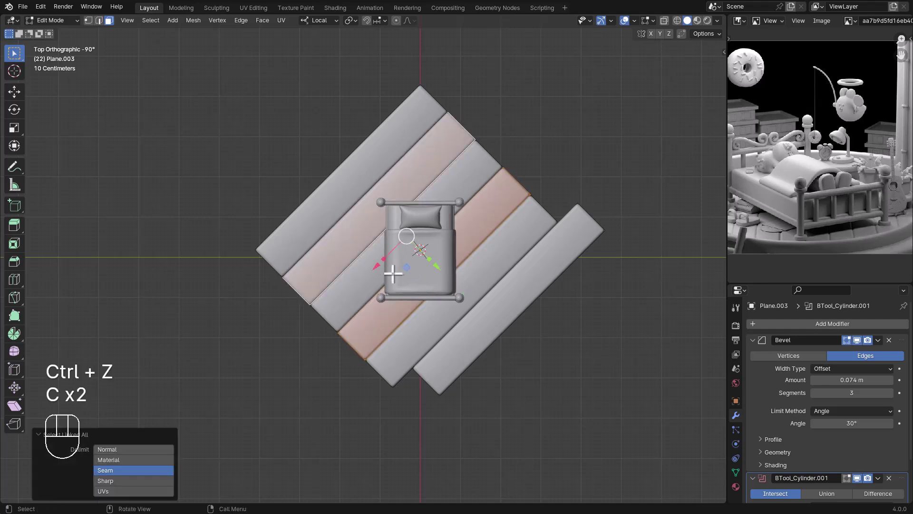
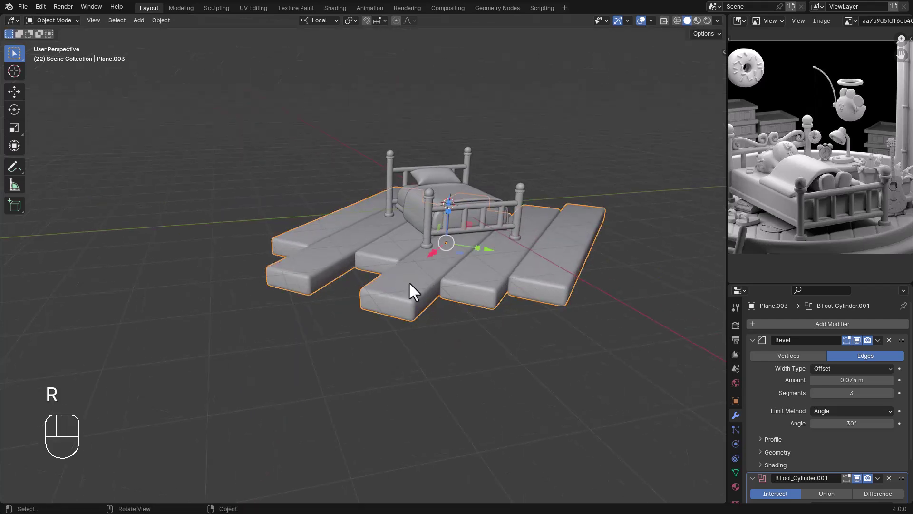
{"action": "key", "text": "Tab"}
{"action": "key", "text": "c"}
{"action": "key", "text": "r"}
{"action": "key", "text": "x"}
{"action": "key", "text": "x"}
{"action": "key", "text": "x"}
{"action": "key", "text": "x"}
{"action": "key", "text": "x"}
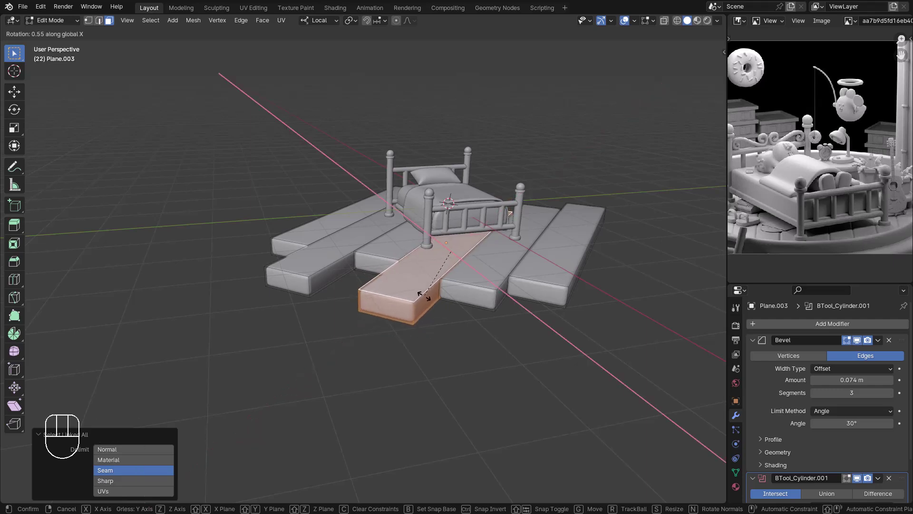